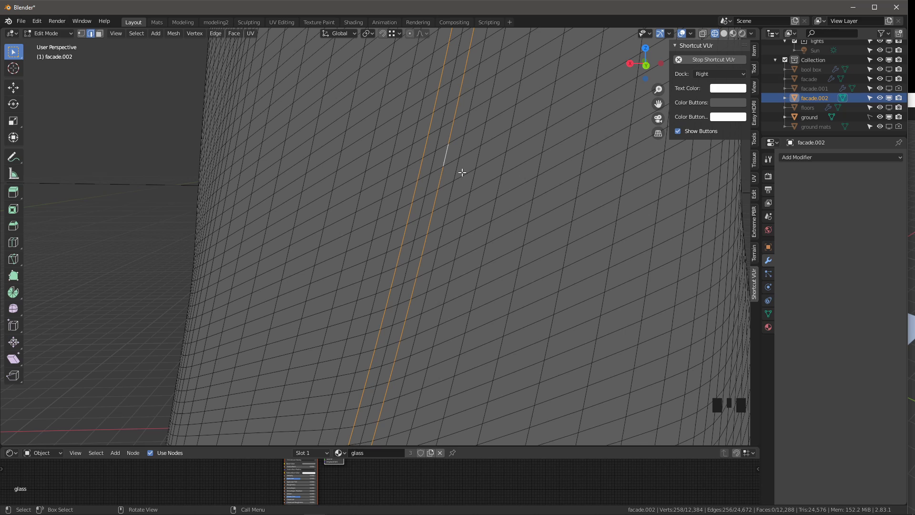
Step: Dissolve the selected vertical edge loop and two further pairs of vertical loops on facade.002
key("x")
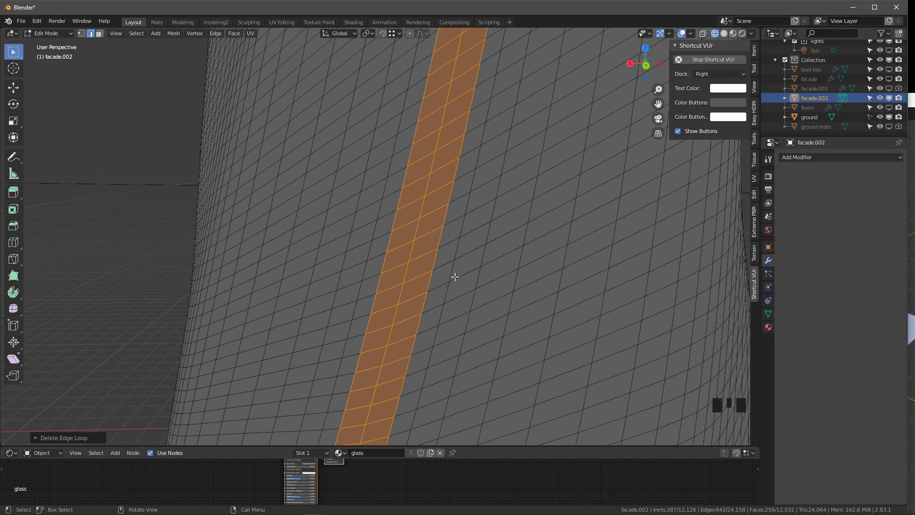
scroll("down", 3)
left_click_drag(455, 230, 483, 194)
scroll("down", 3)
scroll("up", 3)
left_click(554, 128)
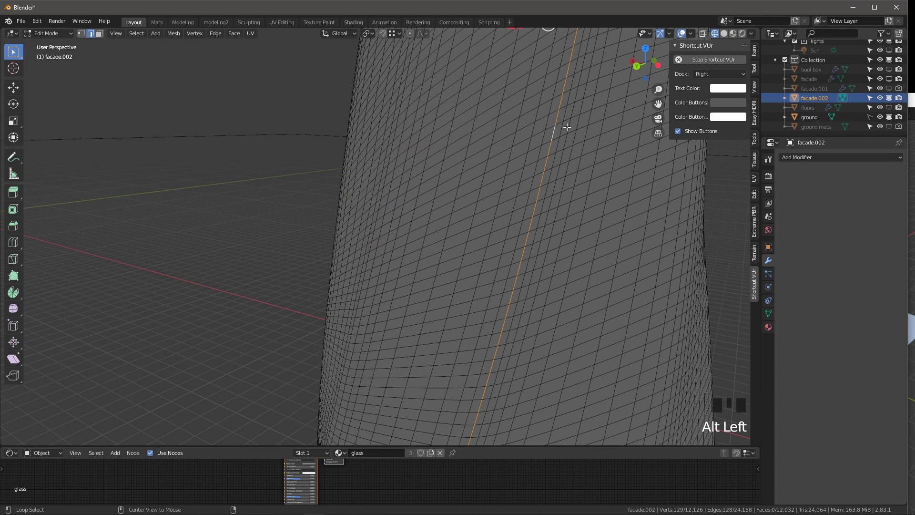
left_click(570, 122)
key("x")
scroll("down", 3)
left_click_drag(519, 176, 583, 164)
left_click(584, 164)
left_click(595, 167)
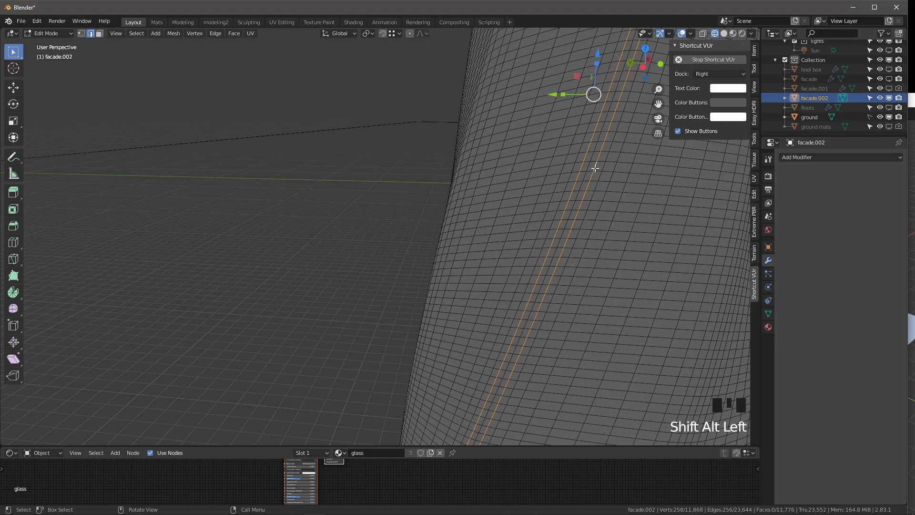
key("x")
Step: Dissolve two more pairs of vertical edge loops on the next sides of the facade
scroll("down", 3)
left_click_drag(575, 223, 513, 227)
scroll("up", 3)
left_click_drag(505, 197, 503, 184)
left_click(503, 184)
left_click(519, 189)
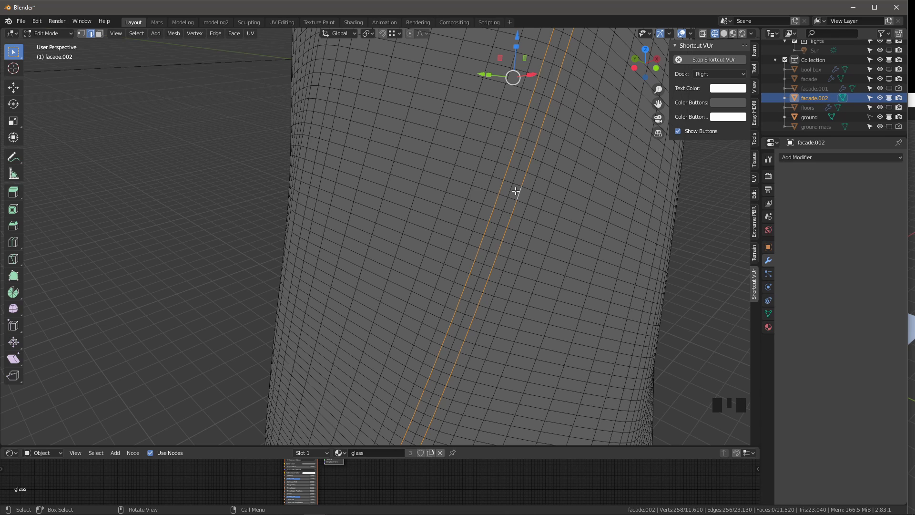
key("x")
scroll("down", 3)
left_click_drag(487, 232, 524, 237)
scroll("up", 3)
scroll("down", 3)
left_click_drag(556, 257, 489, 164)
left_click(489, 165)
left_click(511, 166)
left_click_drag(476, 226, 500, 173)
scroll("down", 3)
key("x")
Step: Dissolve three further pairs of vertical edge loops around the remaining faces of the facade
scroll("down", 3)
left_click_drag(529, 238, 385, 160)
scroll("down", 3)
scroll("up", 3)
left_click(441, 123)
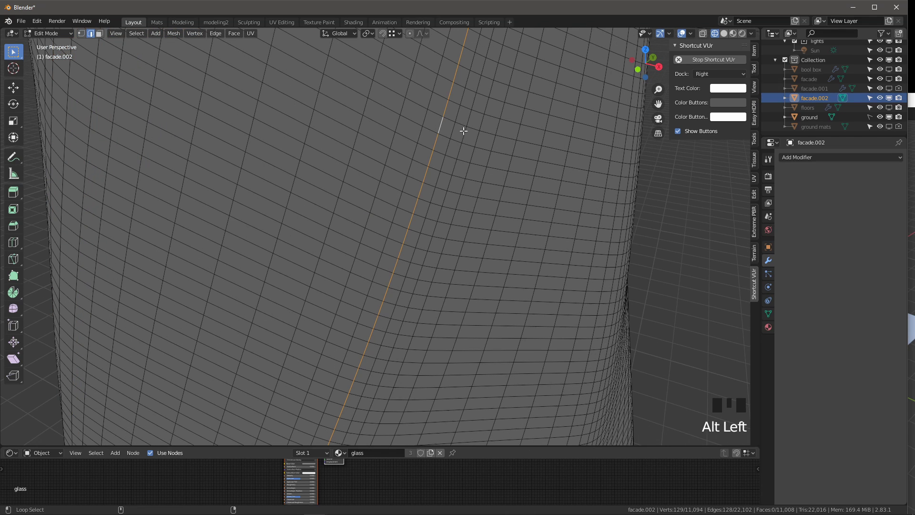
left_click(465, 133)
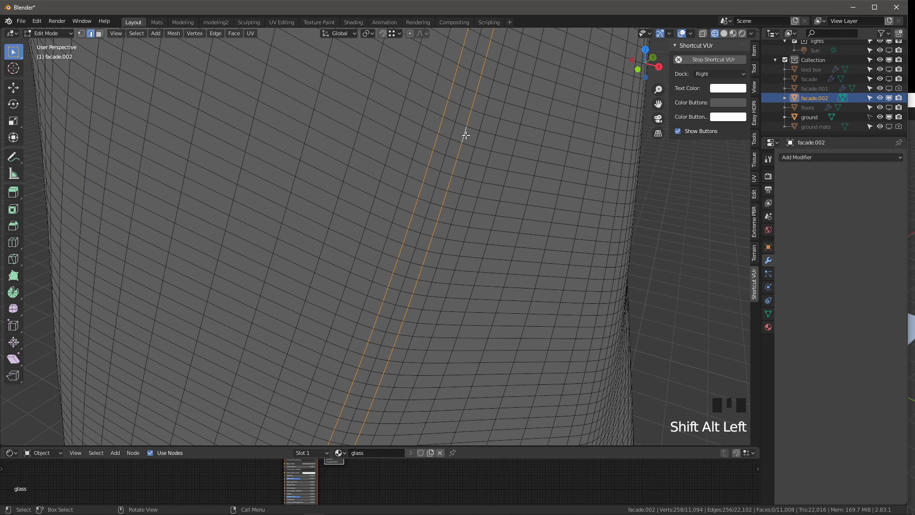
key("x")
scroll("down", 3)
left_click_drag(467, 181, 389, 157)
scroll("up", 3)
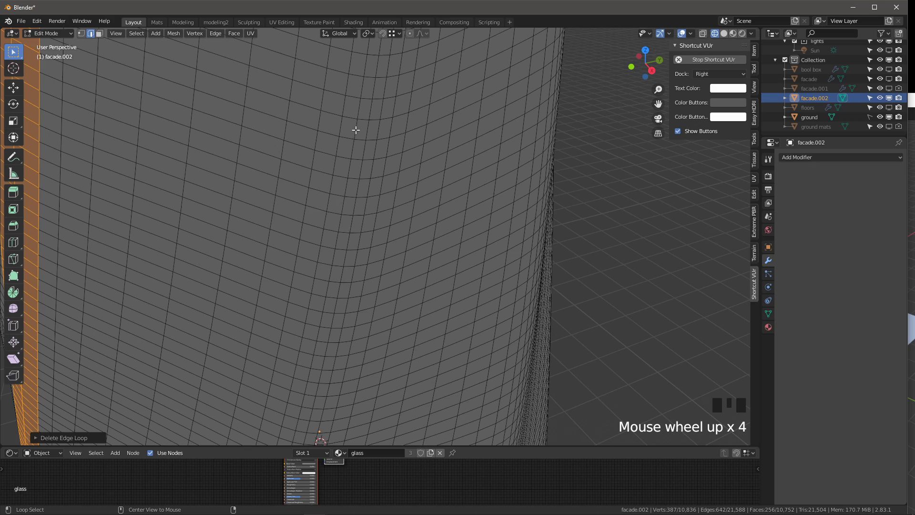
left_click(357, 126)
left_click(377, 126)
key("x")
scroll("down", 3)
left_click_drag(398, 171, 504, 157)
left_click(504, 157)
left_click(527, 151)
key("x")
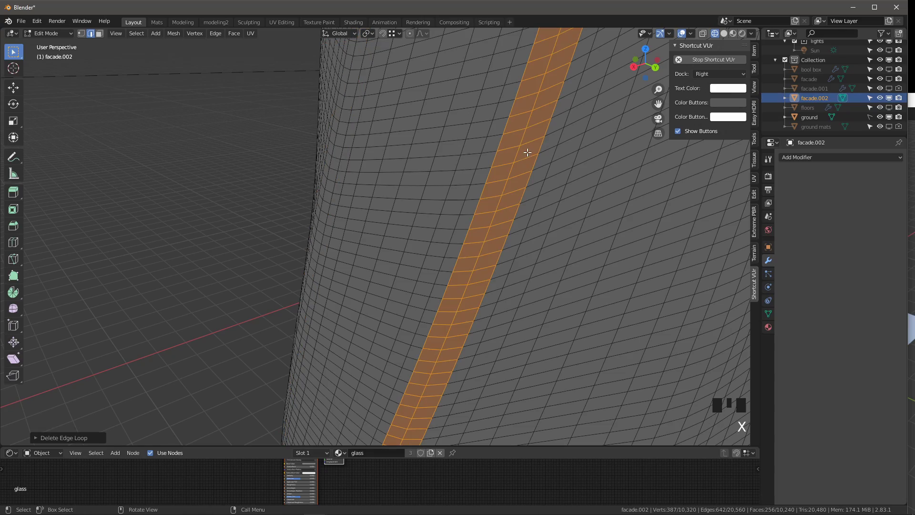
Step: Clear the selection, review the coarser facade grid, and leave Edit Mode looking down on the tower
scroll("down", 3)
left_click_drag(500, 224, 451, 218)
scroll("down", 3)
left_click_drag(449, 218, 514, 239)
key("a")
key("alt+a")
scroll("down", 3)
left_click_drag(421, 288, 406, 229)
scroll("up", 3)
scroll("down", 3)
left_click_drag(393, 207, 392, 236)
key("Tab")
key("`")
scroll("down", 3)
Step: Add a new mesh plane and move it off to one side, well clear of the tower
key("shift+a")
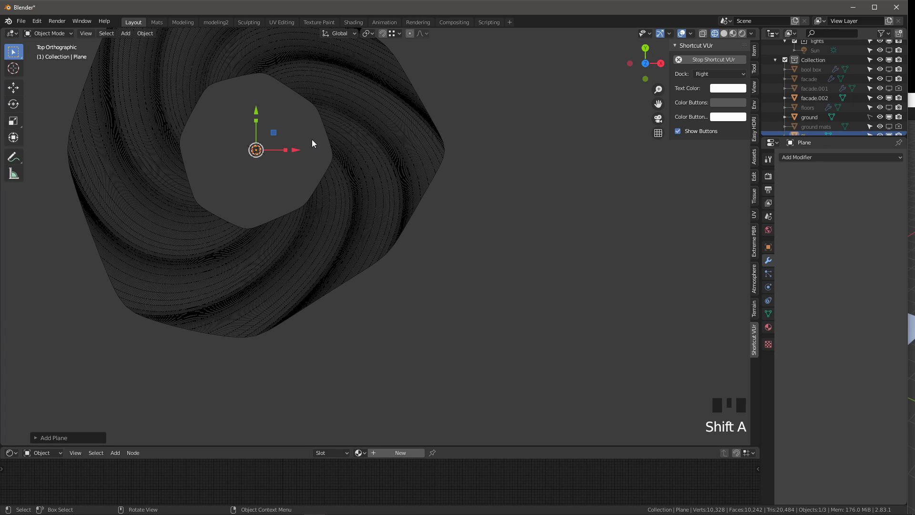
key("g")
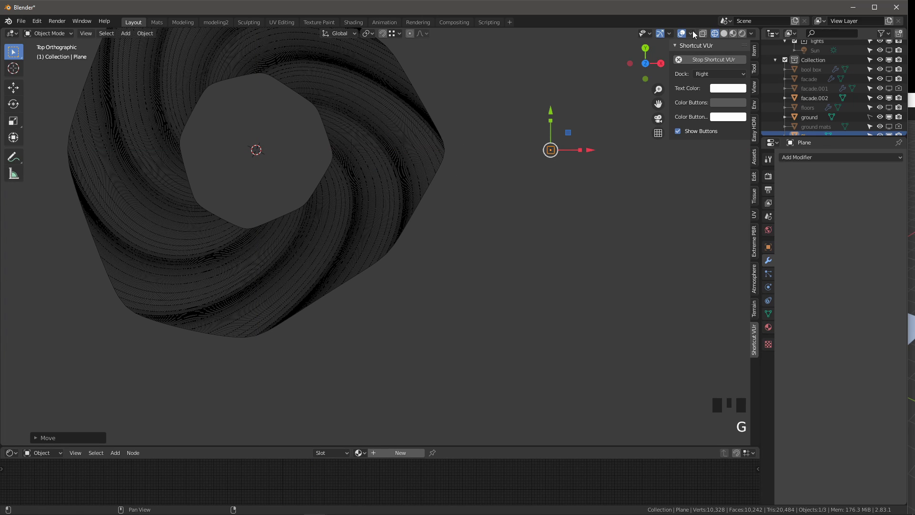
left_click_drag(695, 36, 477, 235)
left_click_drag(476, 235, 496, 196)
key("`")
key("`")
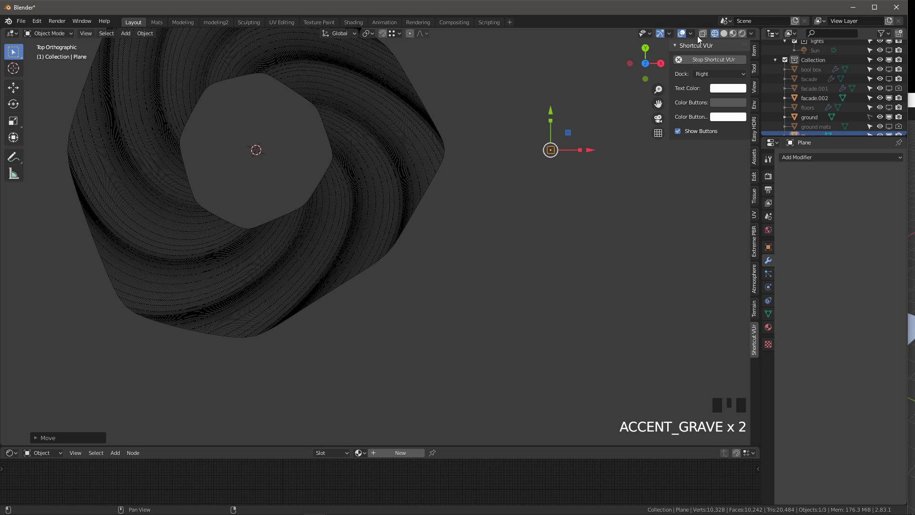
Step: Pan and zoom the top view to frame the new plane closely
left_click_drag(708, 33, 596, 128)
scroll("up", 3)
middle_click(573, 147)
scroll("up", 3)
middle_click(404, 119)
scroll("up", 3)
scroll("up", 3)
left_click_drag(462, 113, 425, 192)
scroll("up", 3)
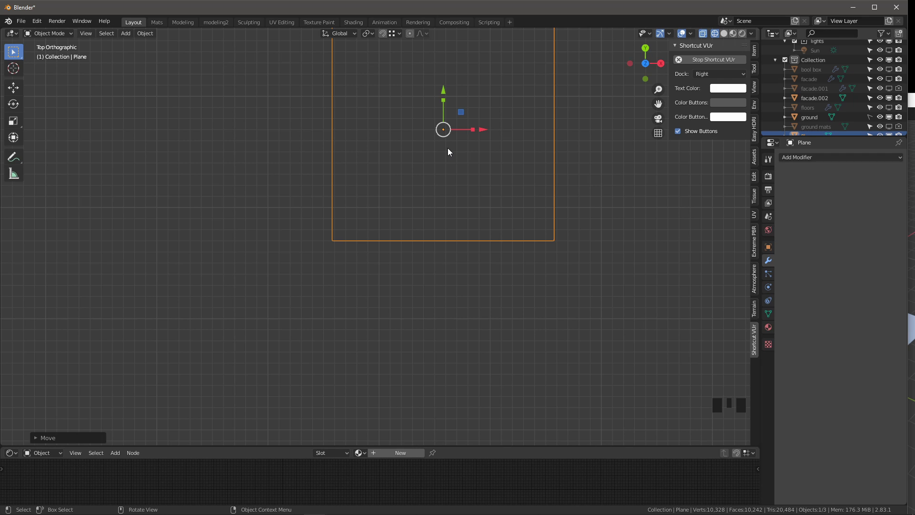
Step: In Edit Mode, inset the plane's face to form a border ring around an inner face
key("Tab")
left_click_drag(449, 168, 543, 216)
key("i")
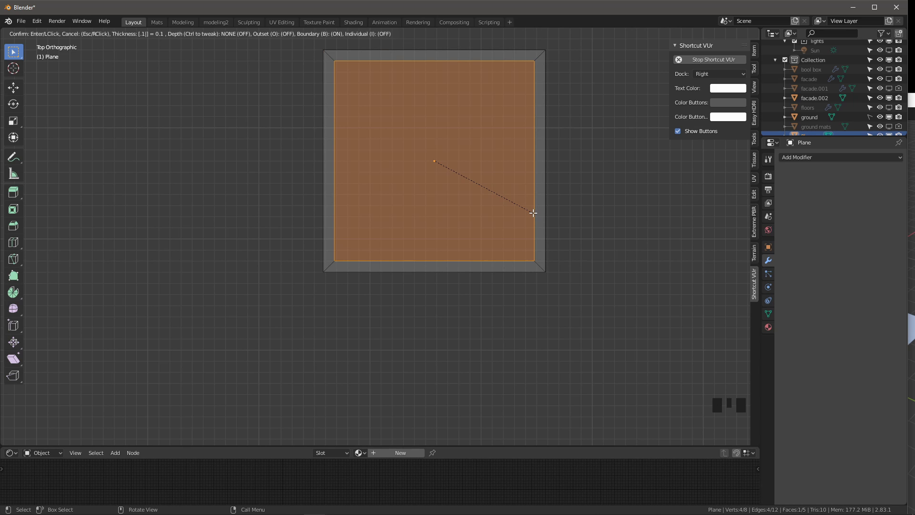
left_click_drag(428, 226, 428, 207)
scroll("down", 3)
left_click_drag(410, 155, 403, 406)
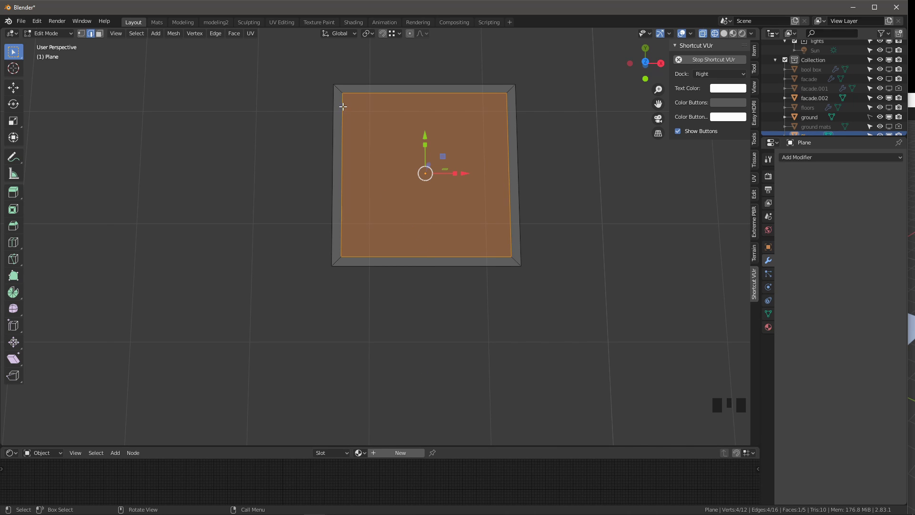
scroll("up", 3)
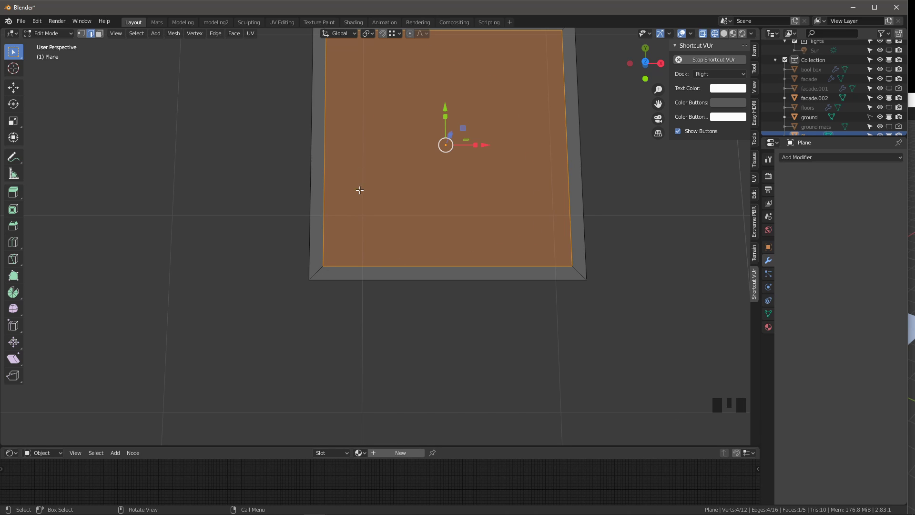
Step: In vertex select, pick a corner vertex of the plane and drag it outward
key("1")
left_click(572, 265)
left_click_drag(565, 232, 566, 195)
scroll("down", 3)
left_click(540, 233)
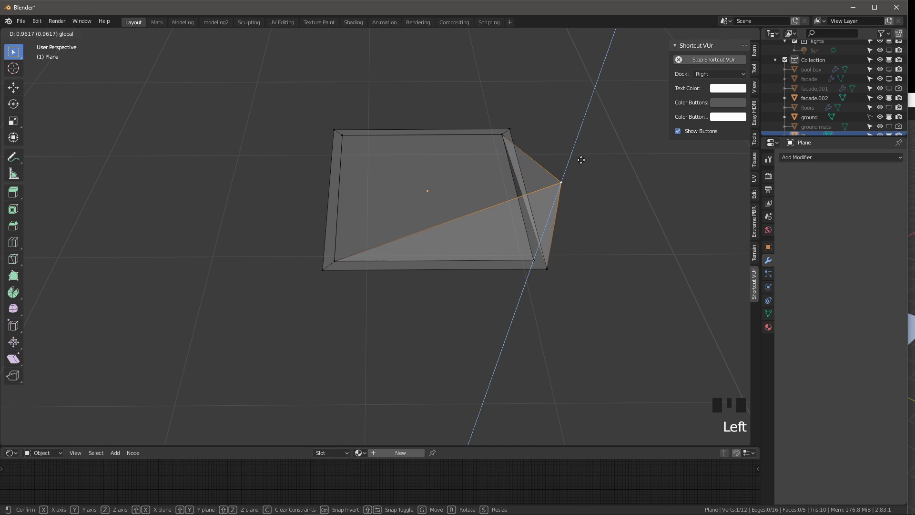
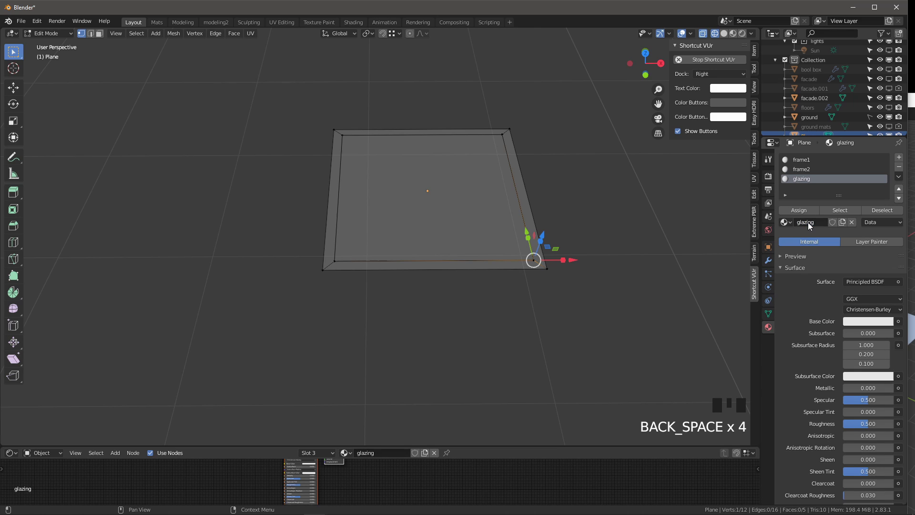
Step: Give the frame1 material a blue viewport display colour
left_click(804, 157)
left_click_drag(786, 268, 859, 323)
left_click(863, 325)
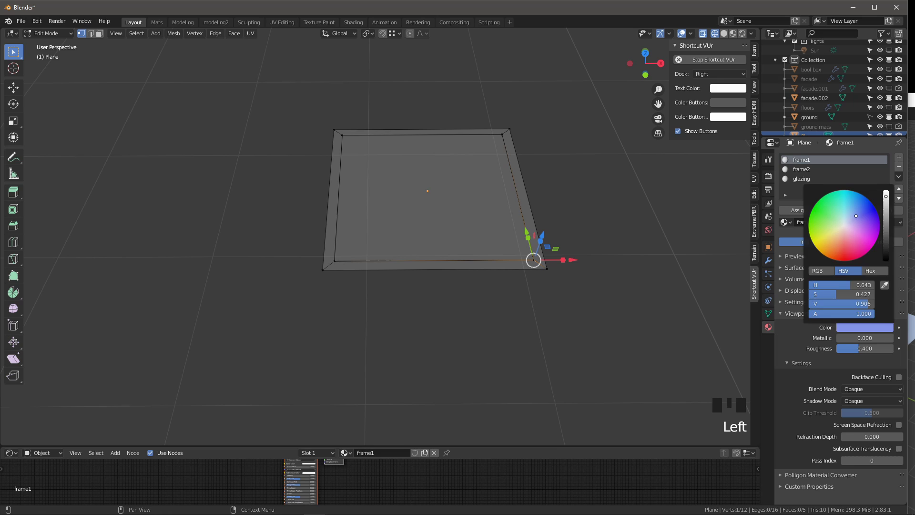
left_click(789, 168)
left_click(851, 326)
Step: Give glazing a pink display colour and shade the viewport by material colour
left_click(789, 182)
left_click(851, 325)
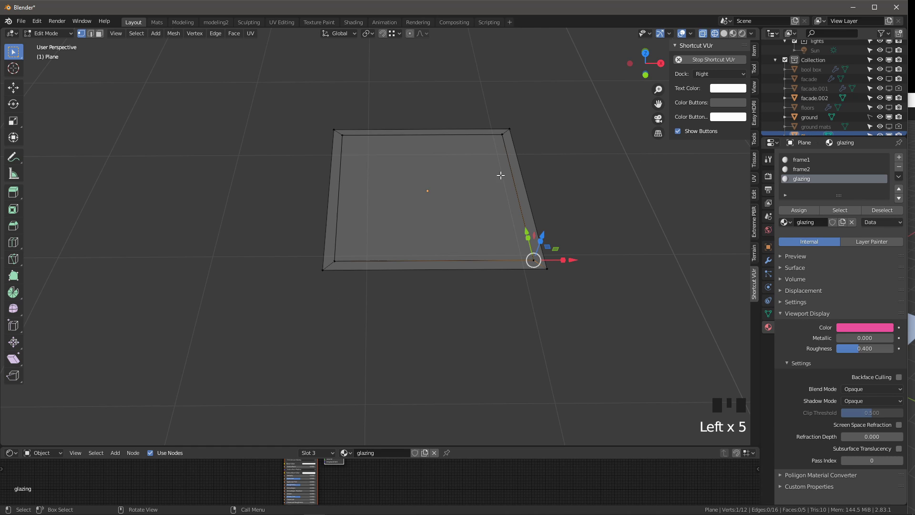
left_click(729, 36)
Step: Assign frame1 to the whole plane, then inset the centre face to form a thin inner border
scroll("up", 3)
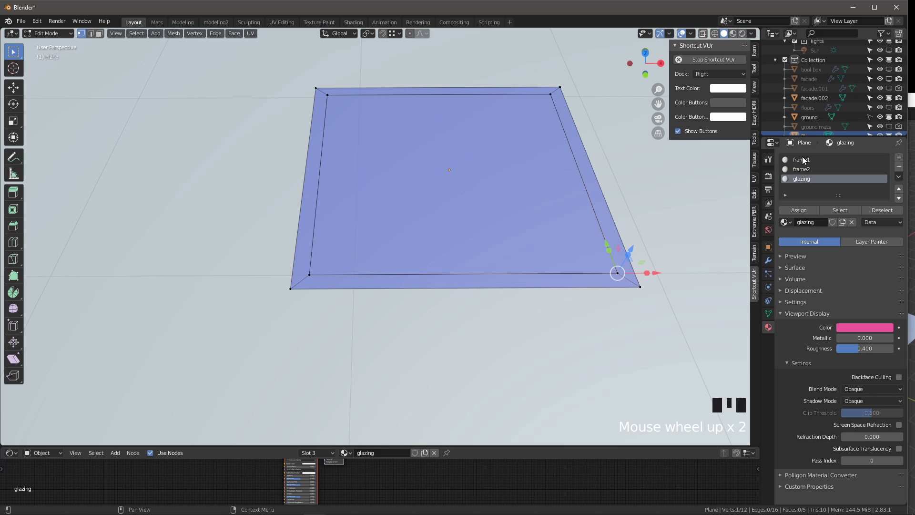
left_click(806, 162)
left_click(438, 175)
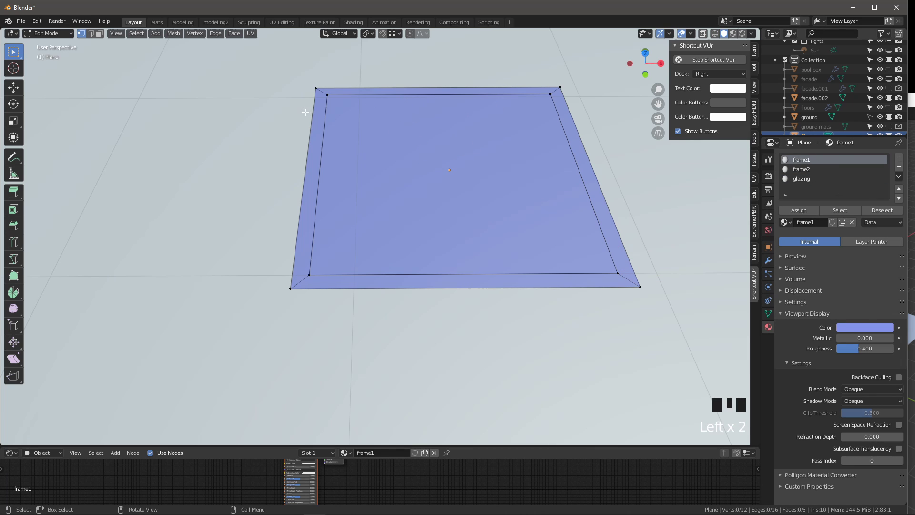
key("3")
left_click(456, 165)
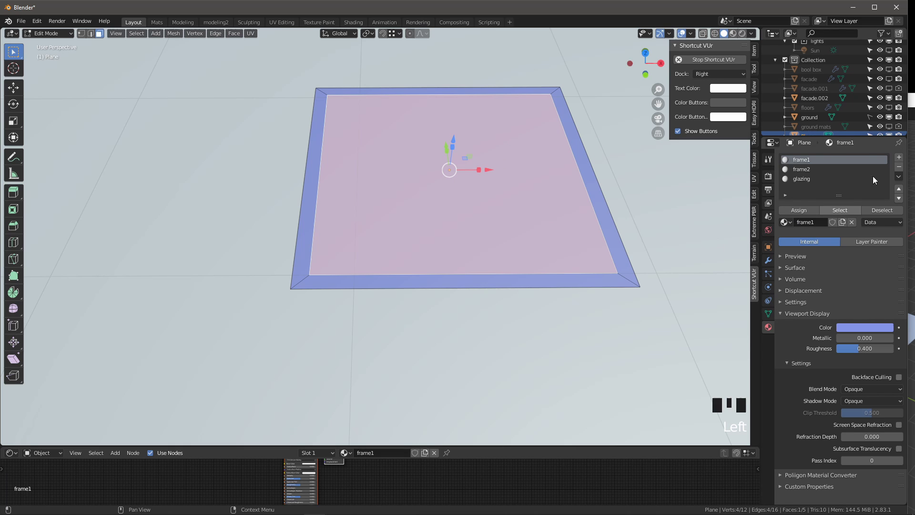
key("i")
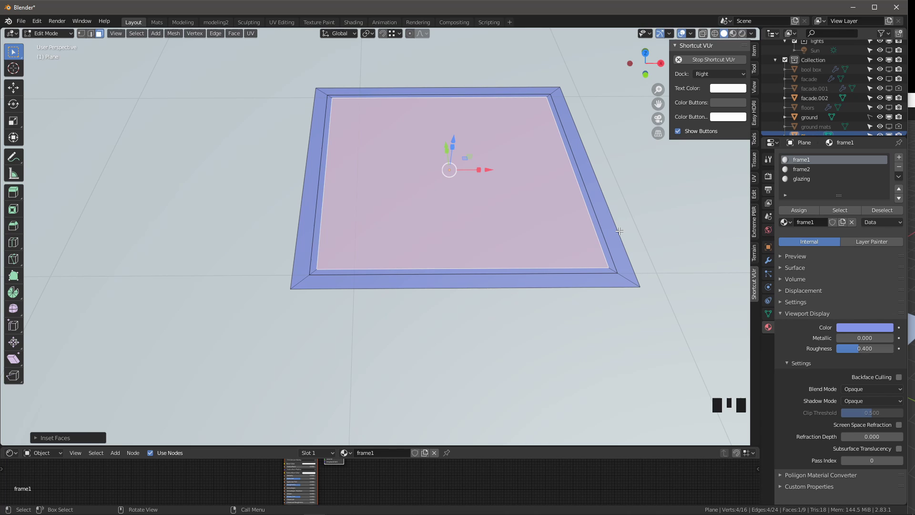
left_click_drag(443, 176, 773, 218)
left_click(804, 181)
Step: Assign glazing to the centre pane and frame2 to the thin inner strip
left_click_drag(799, 214, 617, 269)
key("alt+a")
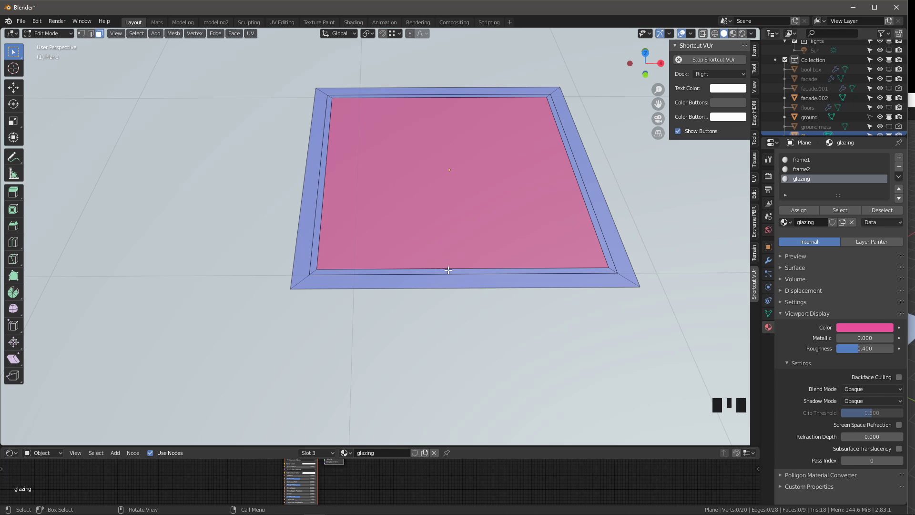
key("l")
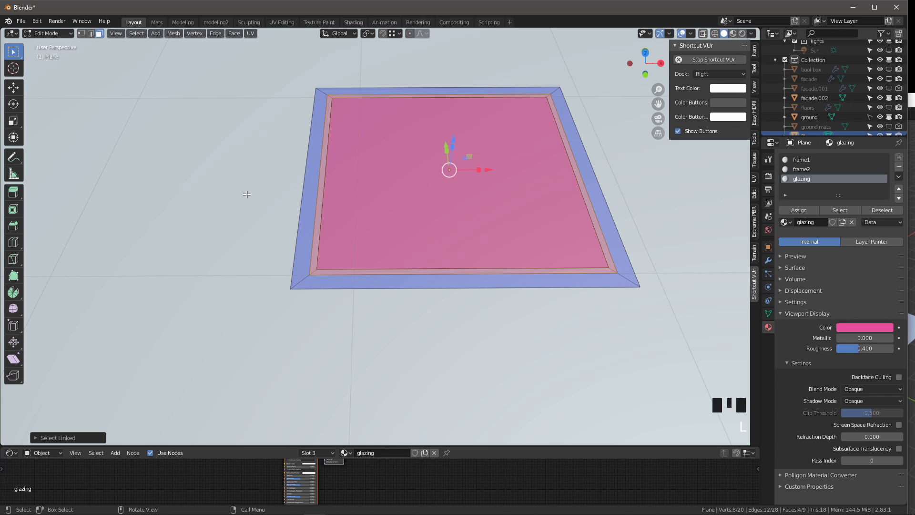
left_click(803, 173)
left_click_drag(815, 213, 491, 230)
Step: Extrude the outer frame faces upward into a raised rim above the pane
key("alt+a")
left_click_drag(350, 218, 336, 200)
scroll("down", 3)
scroll("up", 3)
Step: Extrude and reposition the linked frame faces to build a stepped, two-layer frame around the glazing
key("l")
key("e")
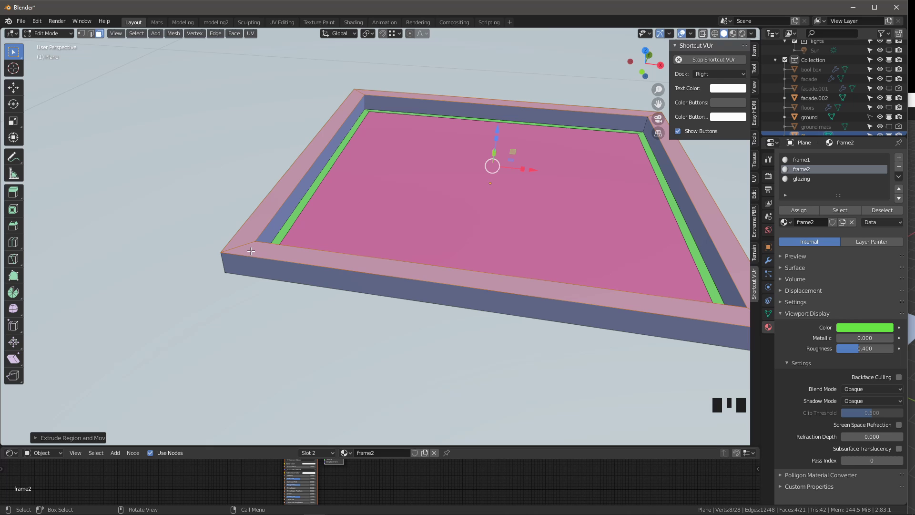
key("alt+a")
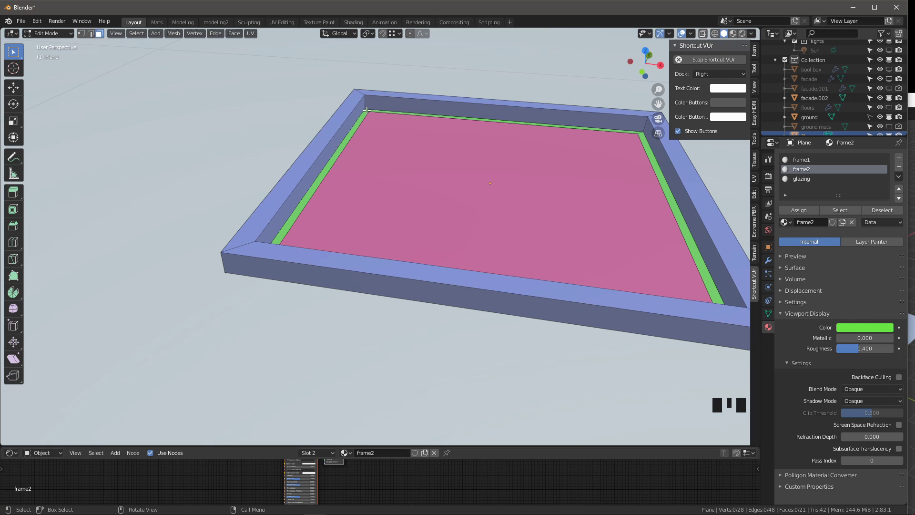
key("l")
key("e")
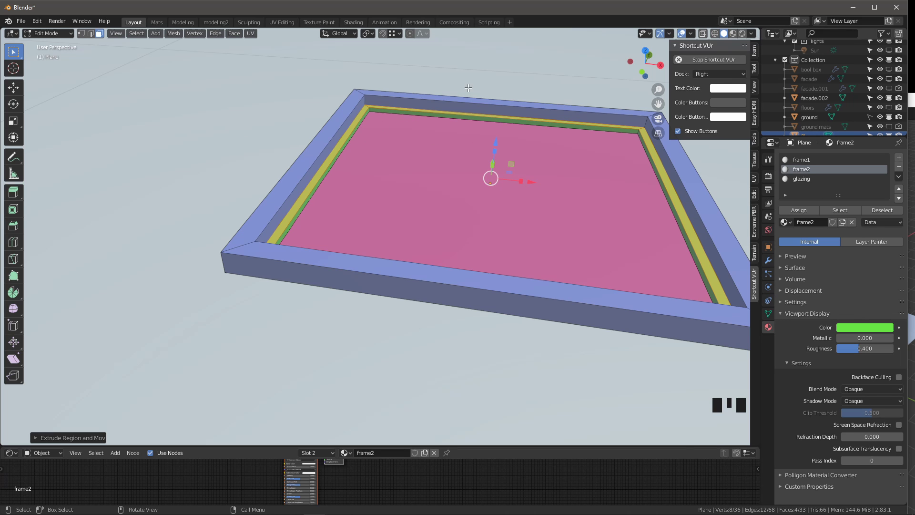
scroll("up", 3)
key("alt+a")
key("l")
left_click(528, 124)
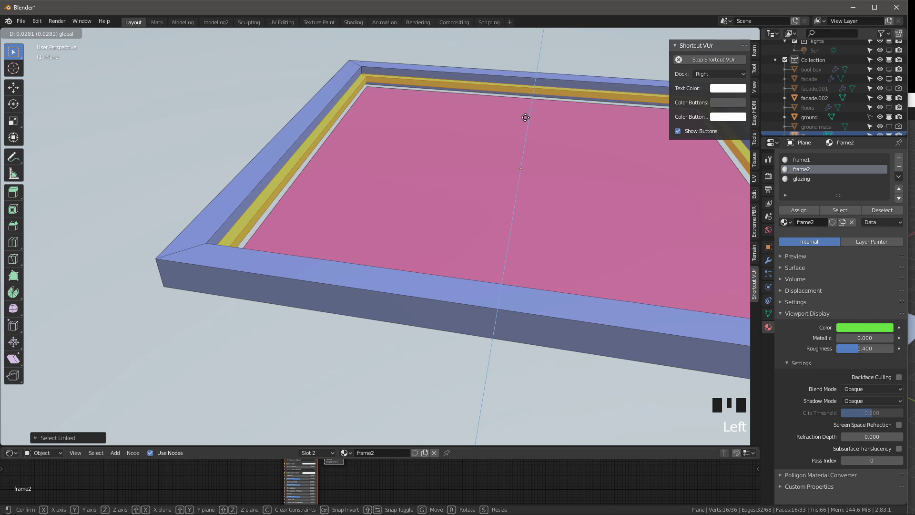
left_click(465, 165)
left_click(528, 127)
Step: Delete the outer border faces, leaving a gap between the raised rim and the flat border
scroll("down", 3)
scroll("up", 3)
left_click_drag(348, 100, 370, 187)
scroll("down", 3)
left_click_drag(358, 256, 398, 314)
key("3")
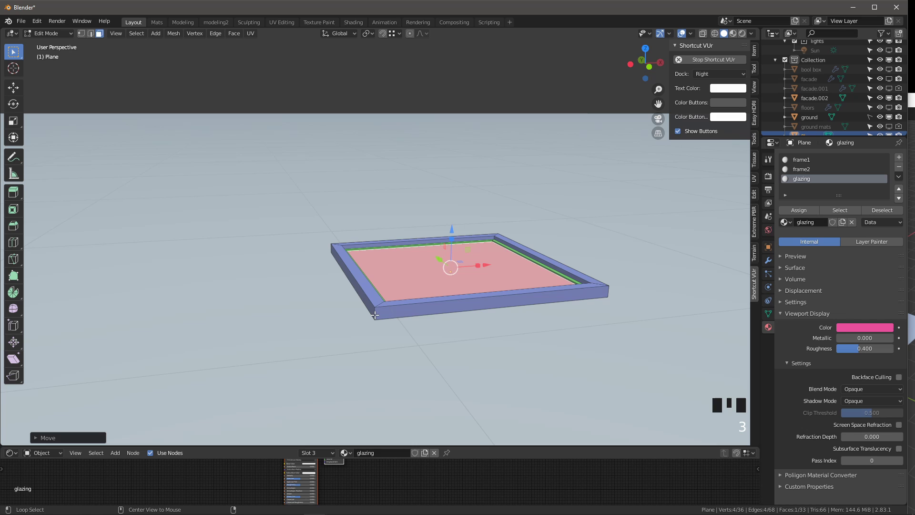
left_click(374, 313)
left_click_drag(477, 271, 472, 282)
key("x")
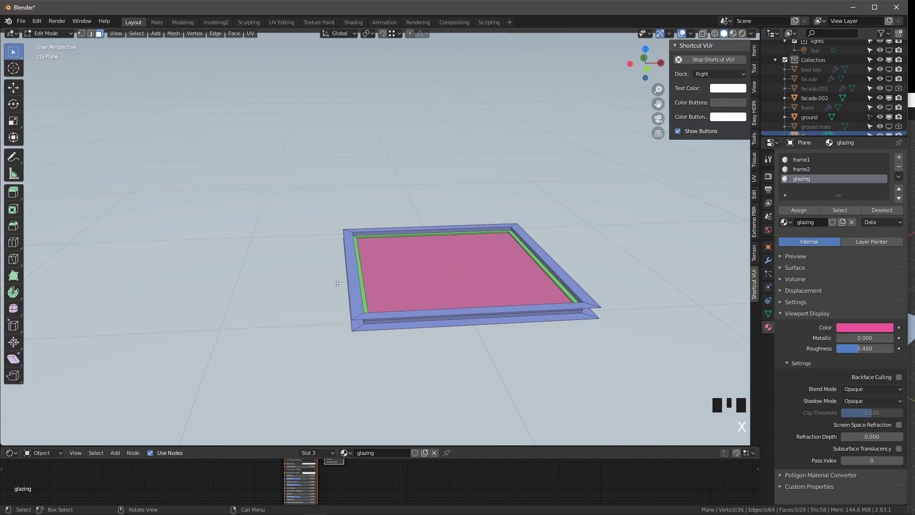
left_click_drag(520, 293, 476, 291)
scroll("up", 3)
left_click_drag(372, 288, 377, 218)
scroll("up", 3)
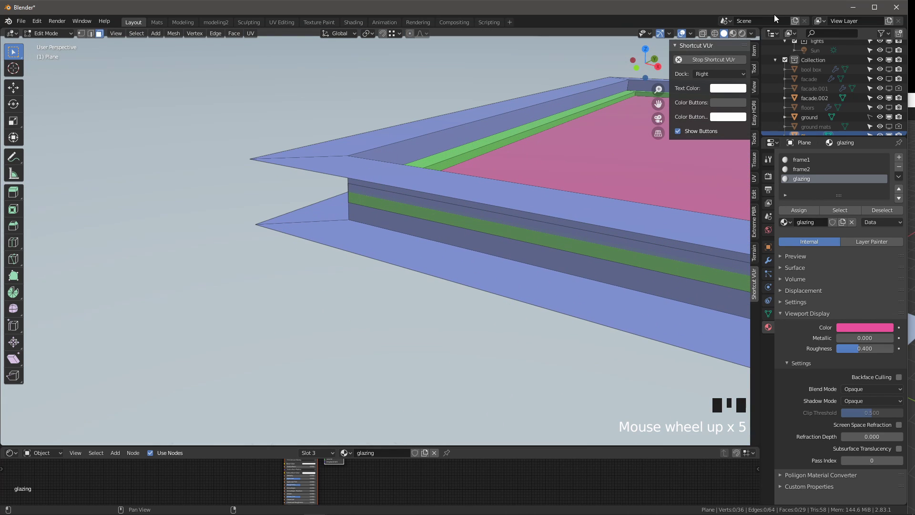
Step: Show the panel as wireframe and select the elements at the frame's upper corner
left_click(718, 36)
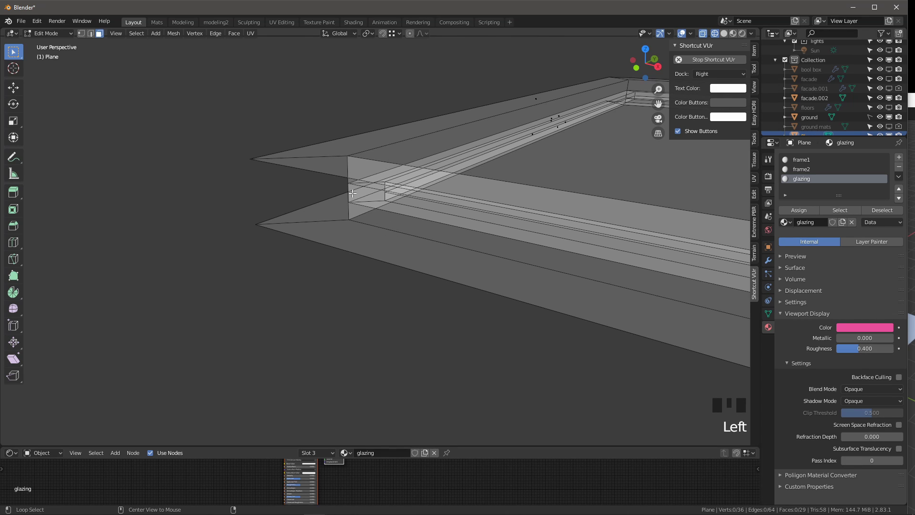
left_click(350, 191)
left_click(350, 191)
left_click(350, 190)
left_click(347, 190)
left_click(350, 190)
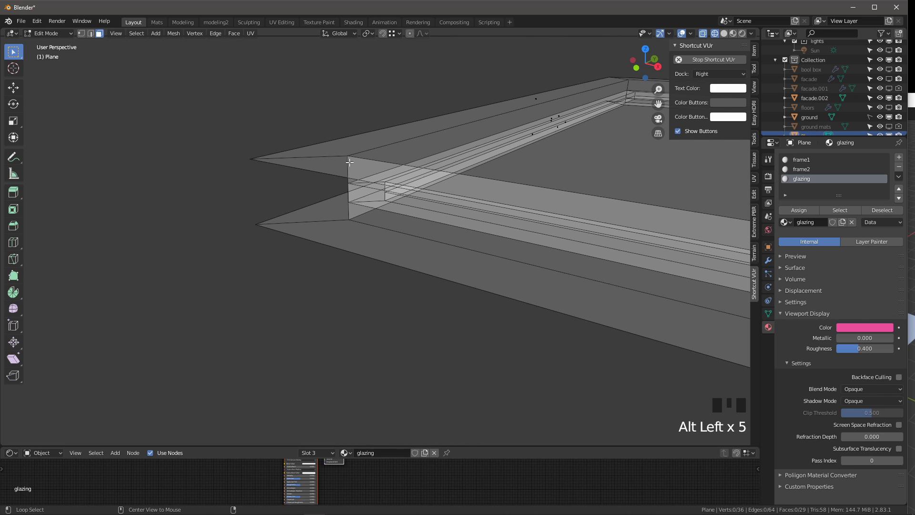
left_click(352, 190)
Step: View the frame from the side, select its edge faces and delete them
scroll("down", 3)
left_click_drag(479, 219, 376, 180)
scroll("down", 3)
scroll("up", 3)
middle_click(145, 141)
scroll("up", 3)
left_click_drag(225, 227, 214, 283)
left_click(213, 282)
left_click(213, 282)
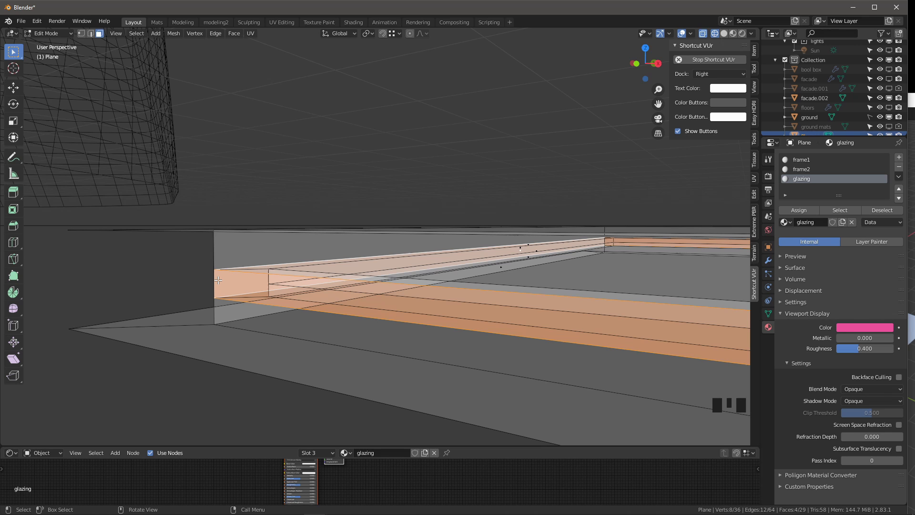
key("x")
scroll("down", 3)
left_click_drag(318, 246, 470, 198)
Step: Return to Object Mode with the coloured panel shown in Solid shading
key("Tab")
left_click(730, 36)
left_click(698, 37)
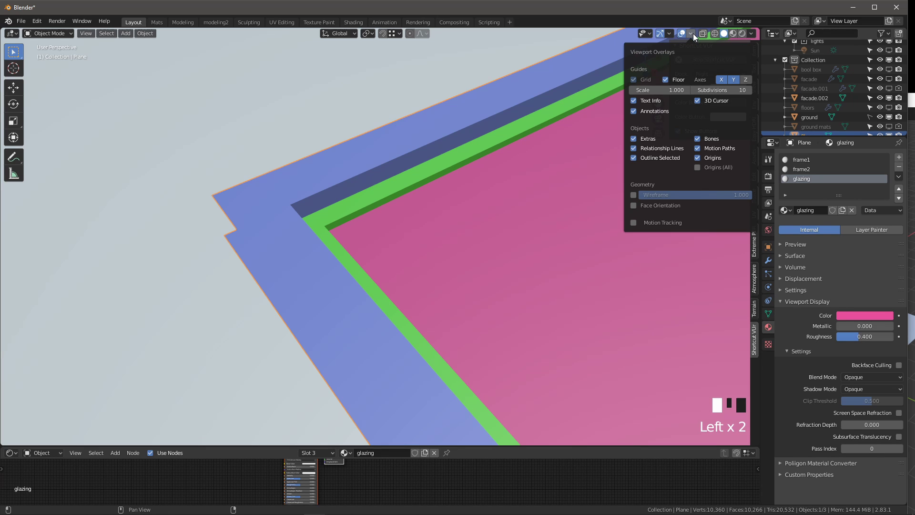
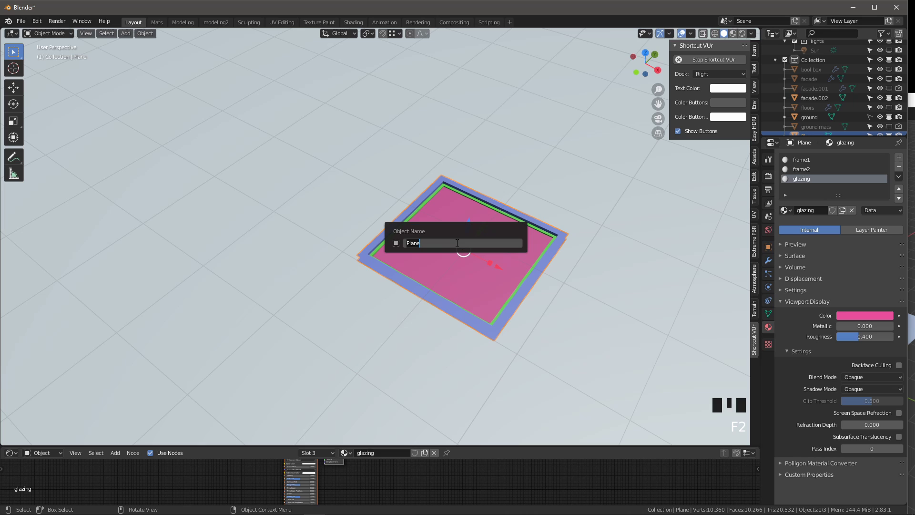
Step: Rename the window object from Plane to panel1 and bring up its glazing material settings
key("BackSpace")
key("BackSpace")
key("BackSpace")
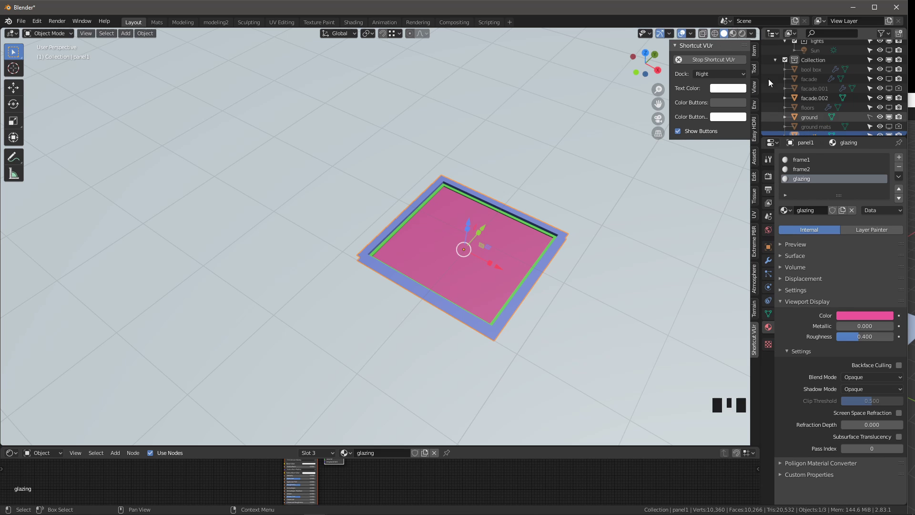
left_click_drag(730, 33, 808, 163)
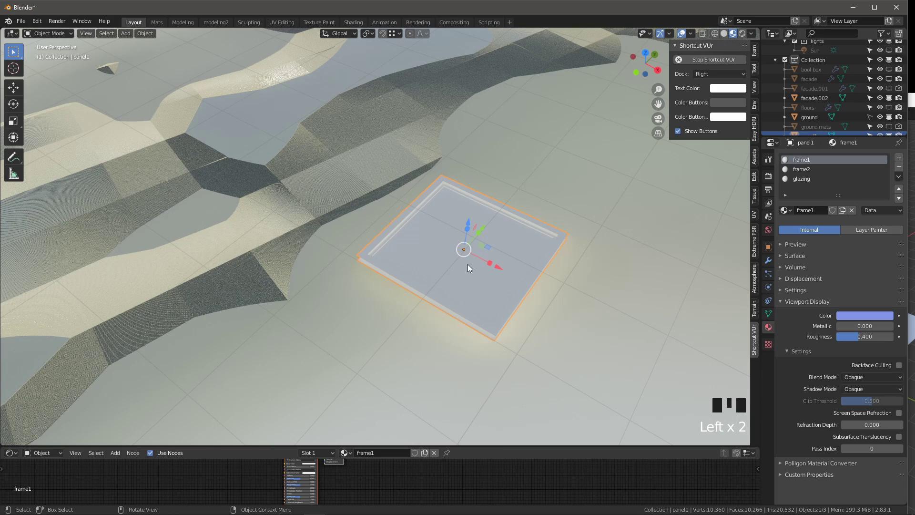
scroll("down", 3)
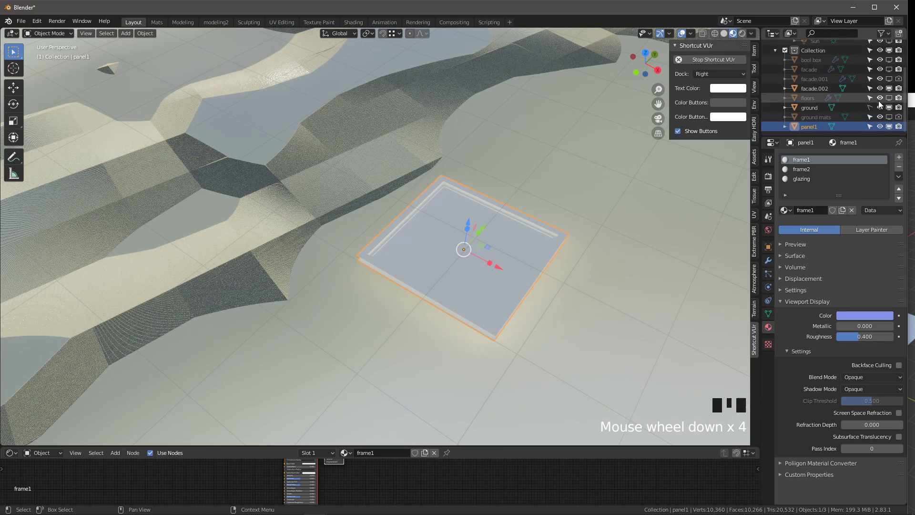
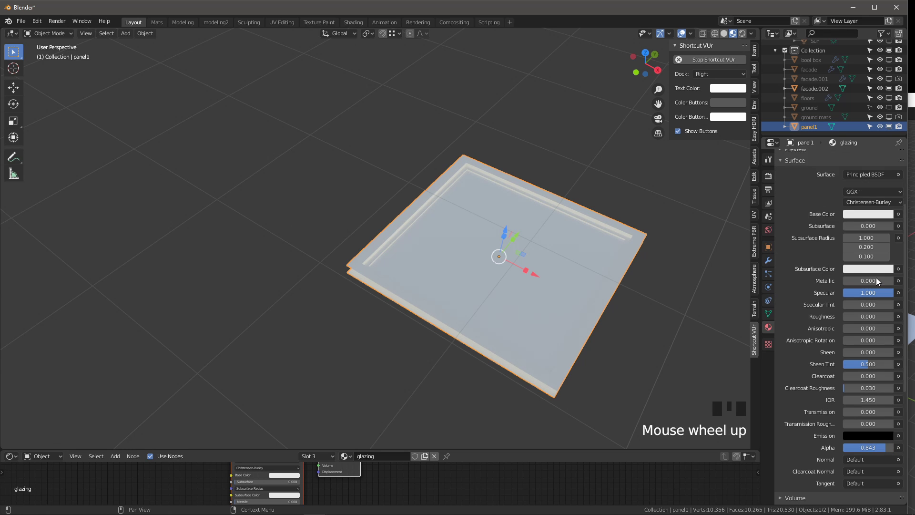
Step: Pick a darker grey base colour for the glazing material to give the pane a tinted-glass look
left_click_drag(580, 253, 599, 260)
scroll("down", 3)
scroll("up", 3)
middle_click(642, 289)
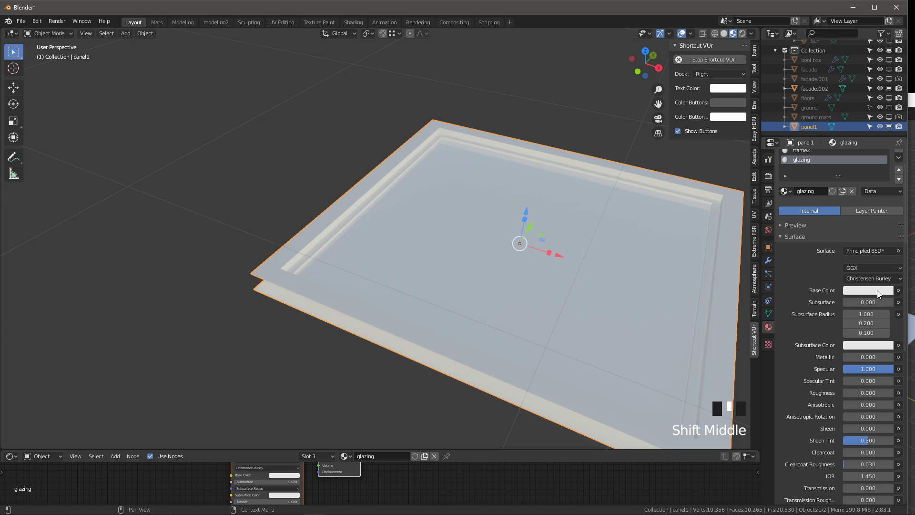
left_click(876, 294)
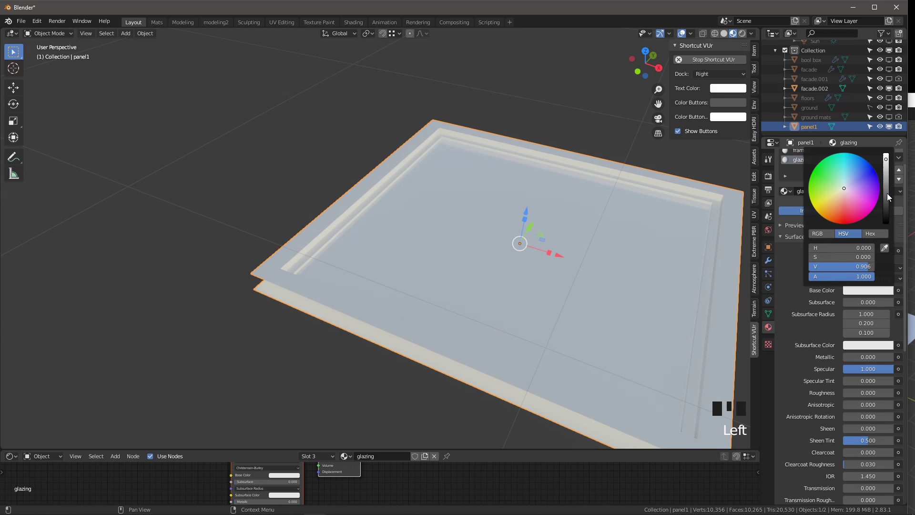
scroll("down", 3)
left_click_drag(473, 293, 805, 435)
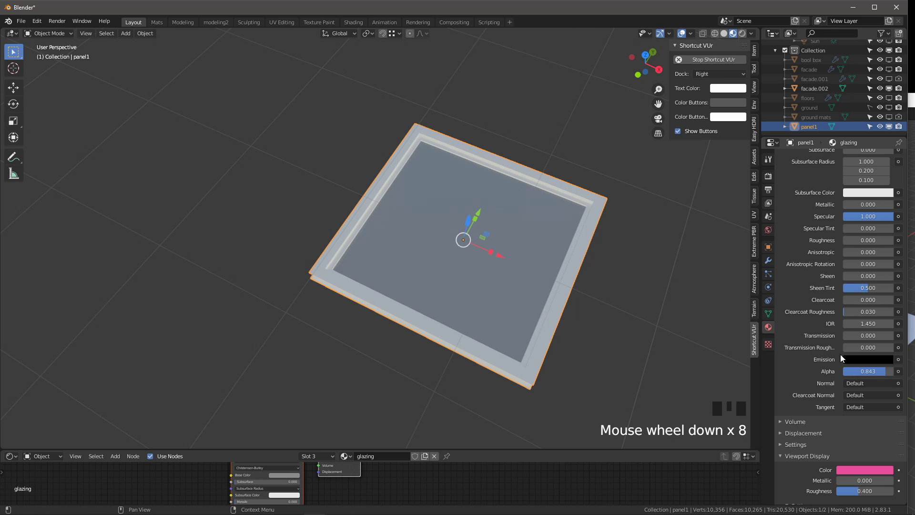
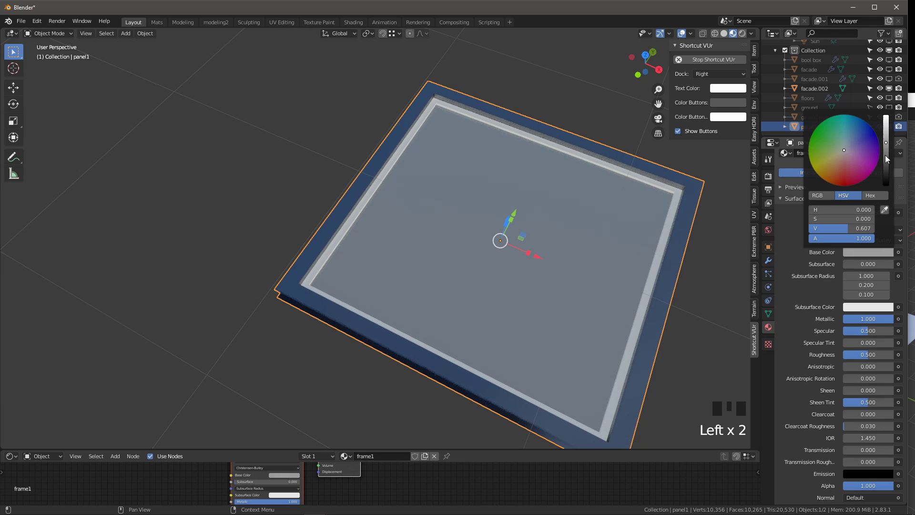
Step: Darken frame1's base colour to metallic mid grey and give frame2 a pale warm cream tint
left_click(860, 257)
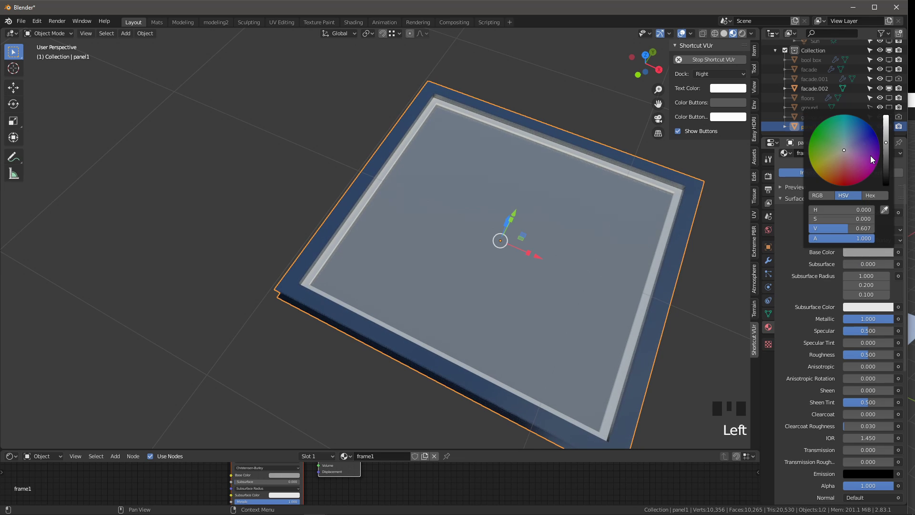
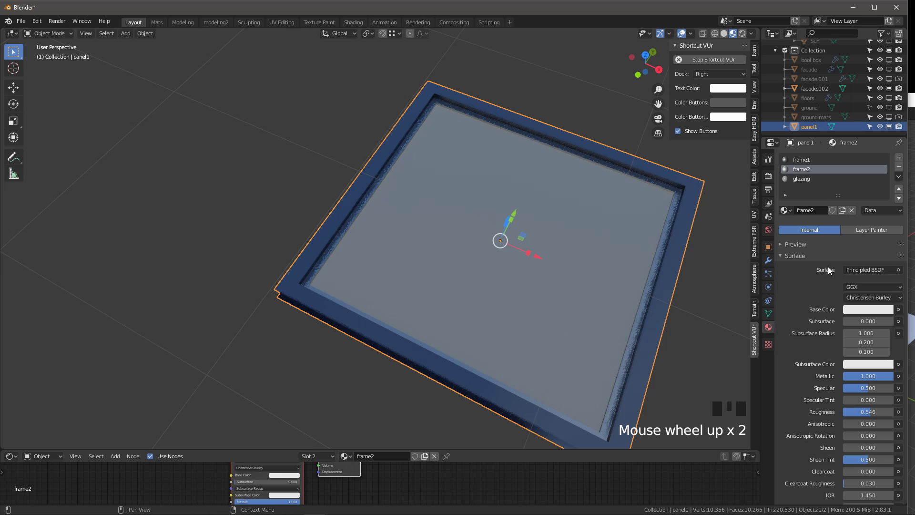
left_click(857, 316)
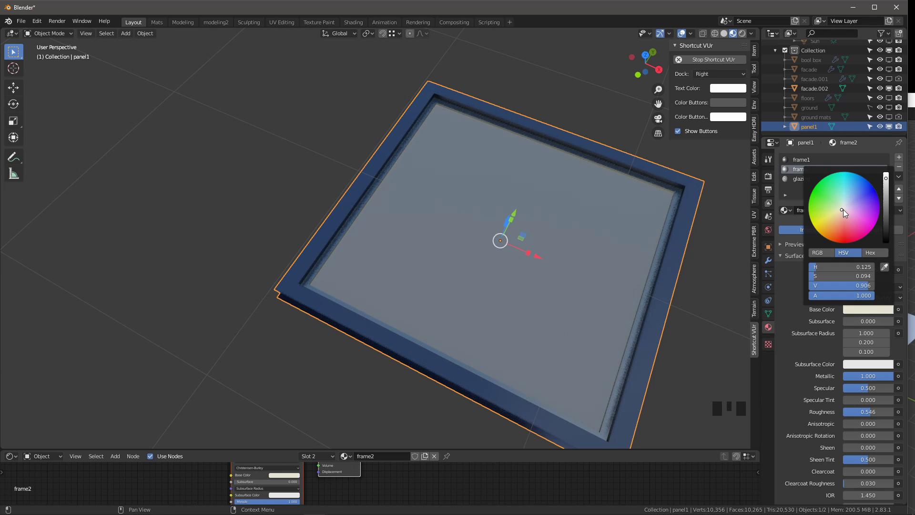
scroll("down", 3)
left_click_drag(568, 284, 606, 273)
scroll("up", 3)
Step: Inspect the panel's finishes in the viewport and make the glazing slot active again
left_click_drag(543, 270, 240, 221)
scroll("down", 3)
left_click_drag(360, 267, 441, 228)
scroll("down", 3)
scroll("up", 3)
left_click(806, 177)
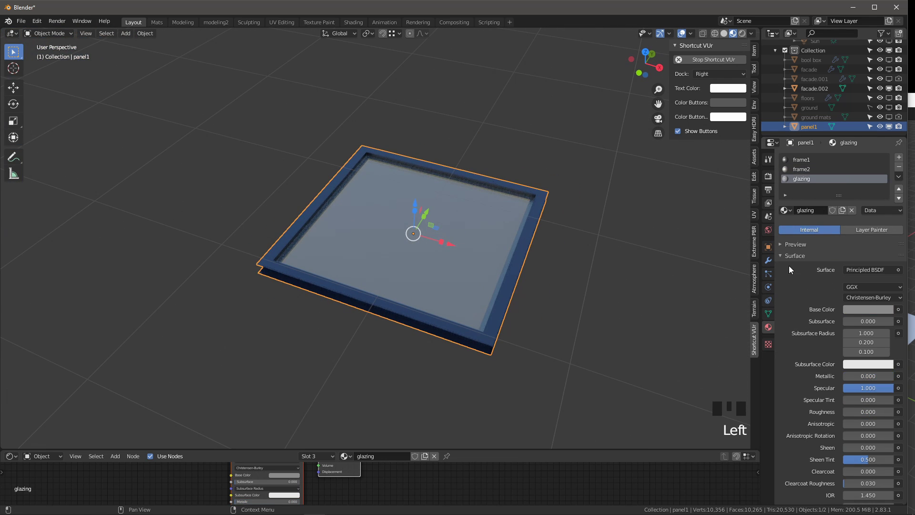
Step: Navigate the view over to the tapering tower facade
scroll("down", 3)
scroll("down", 3)
left_click_drag(862, 402, 869, 409)
left_click_drag(872, 415, 461, 310)
left_click_drag(461, 310, 441, 283)
scroll("down", 3)
scroll("up", 3)
scroll("down", 3)
left_click_drag(232, 171, 381, 240)
scroll("up", 3)
scroll("down", 3)
left_click_drag(356, 228, 359, 142)
scroll("up", 3)
left_click_drag(329, 174, 371, 170)
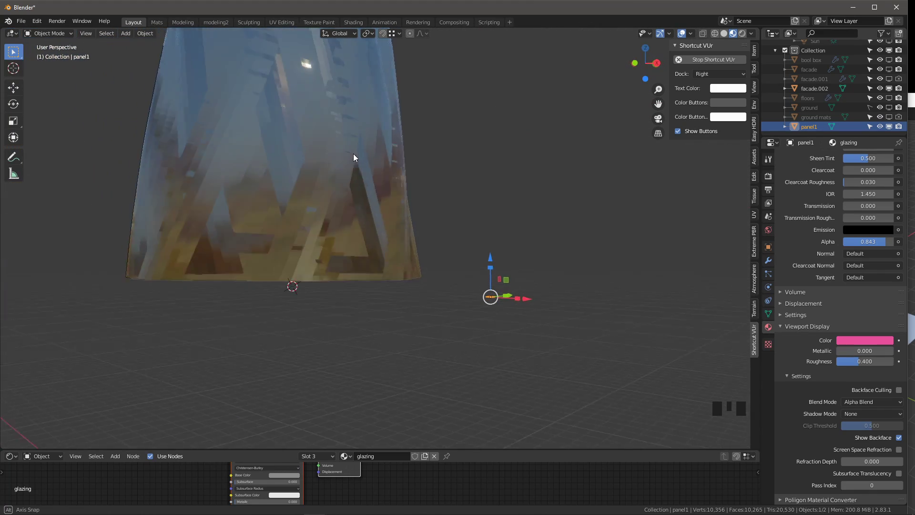
scroll("down", 3)
Step: In Solid shading, scale panel1 down to a small tile near the tower's base
left_click(728, 36)
scroll("up", 3)
left_click_drag(461, 232, 567, 246)
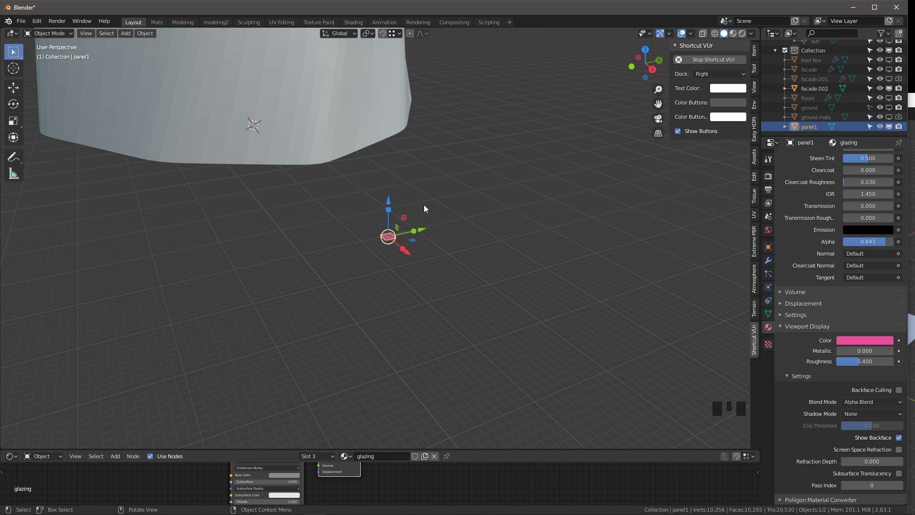
left_click_drag(402, 228, 353, 230)
scroll("down", 3)
left_click_drag(355, 231, 299, 181)
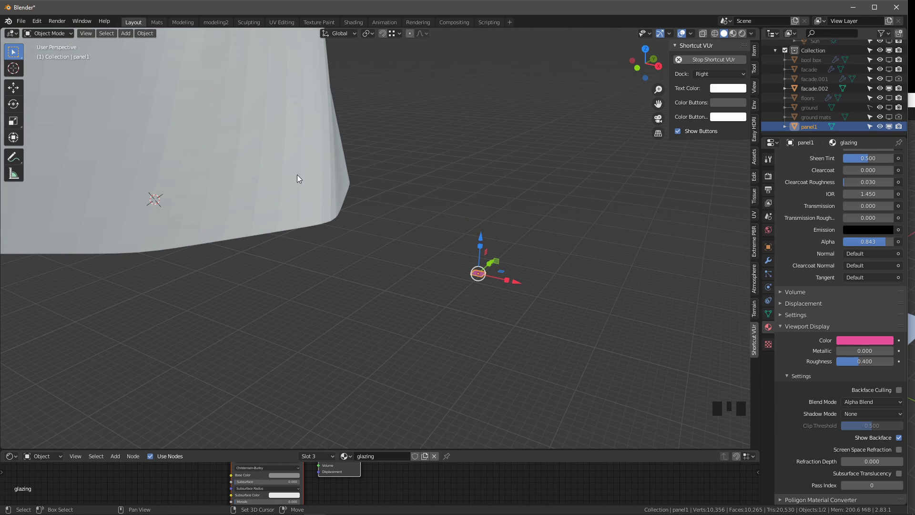
Step: Tessellate the tower facade with panel1 as the component using the Tissue tools
left_click(295, 158)
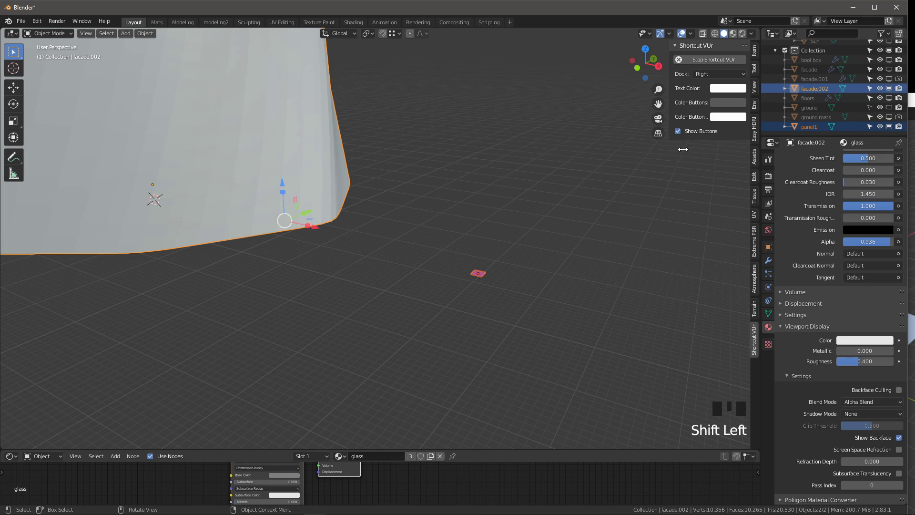
left_click(758, 199)
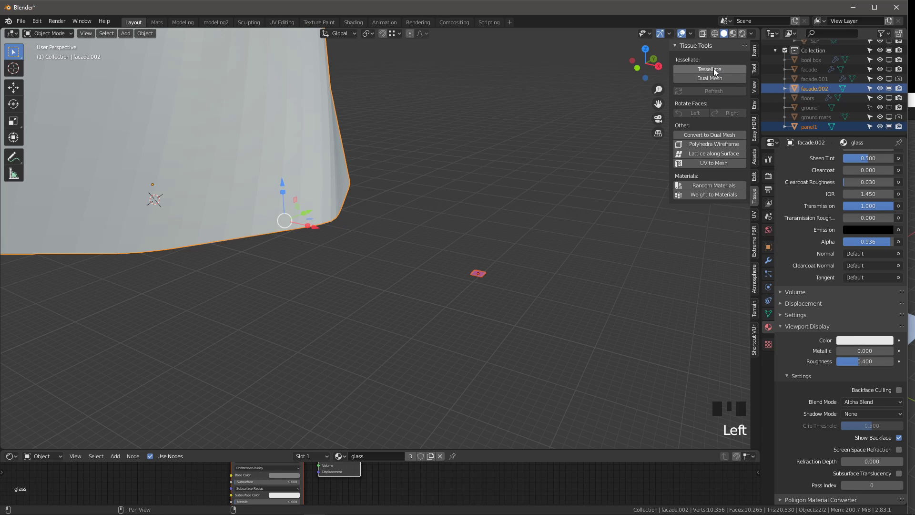
left_click_drag(717, 72, 674, 90)
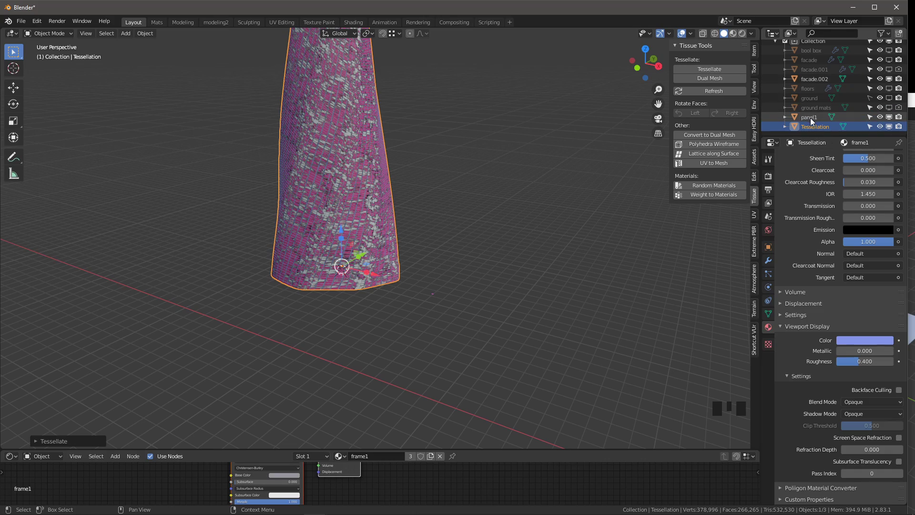
left_click(895, 78)
Step: Orbit around the new Tessellation object to inspect the grid of windows
scroll("up", 3)
left_click_drag(322, 224, 325, 198)
scroll("down", 3)
left_click_drag(299, 214, 383, 245)
scroll("up", 3)
scroll("down", 3)
left_click_drag(424, 288, 891, 92)
left_click(891, 92)
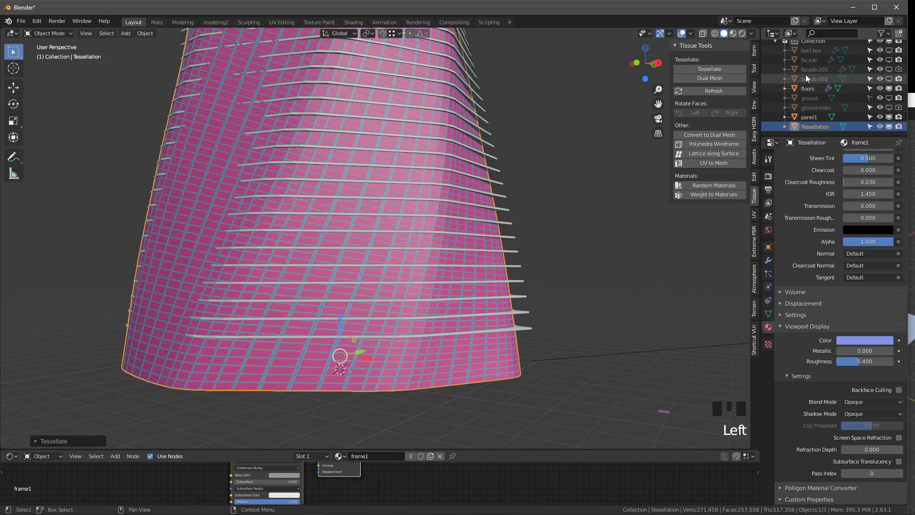
Step: Switch to Material Preview so the facade shows its cream frames and glass
left_click(738, 38)
scroll("down", 3)
left_click_drag(421, 174, 396, 216)
scroll("down", 3)
scroll("up", 3)
left_click_drag(471, 274, 813, 89)
Step: On the floors object, clear the Boolean modifier's target and start the eyedropper to pick a new one
left_click(814, 90)
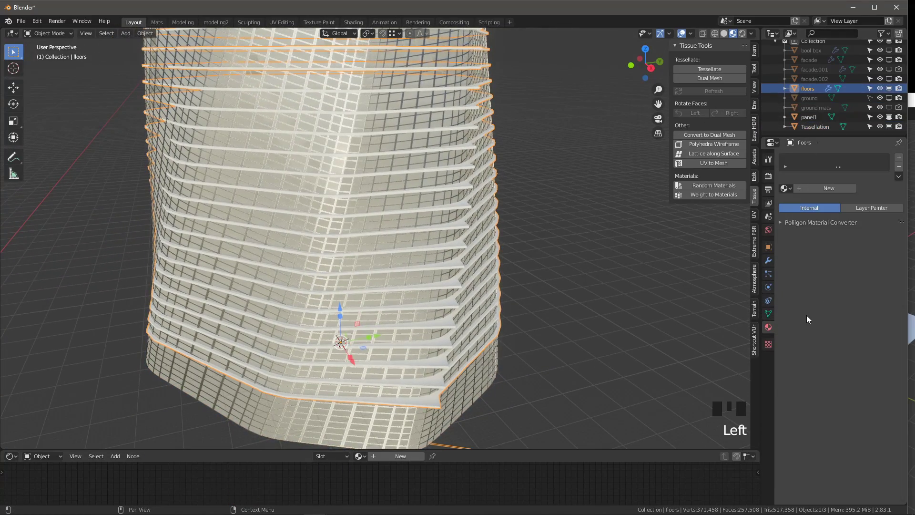
left_click(770, 262)
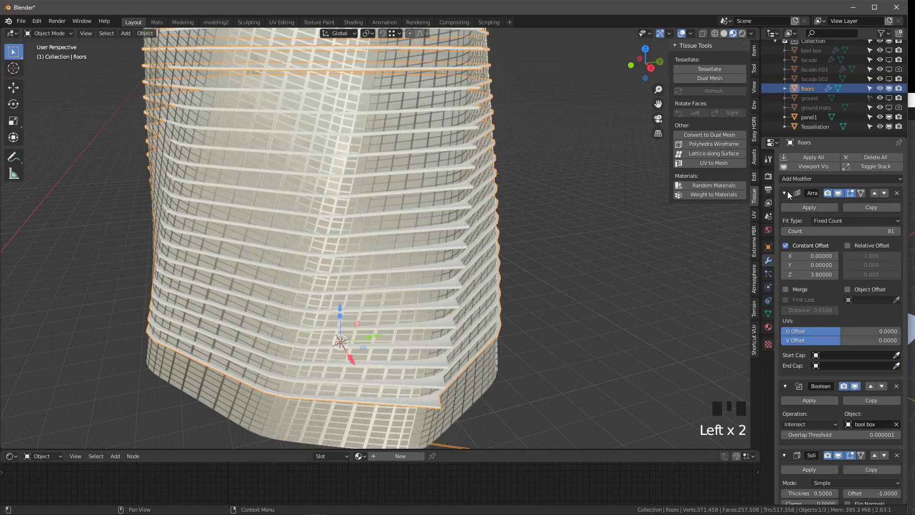
left_click(789, 195)
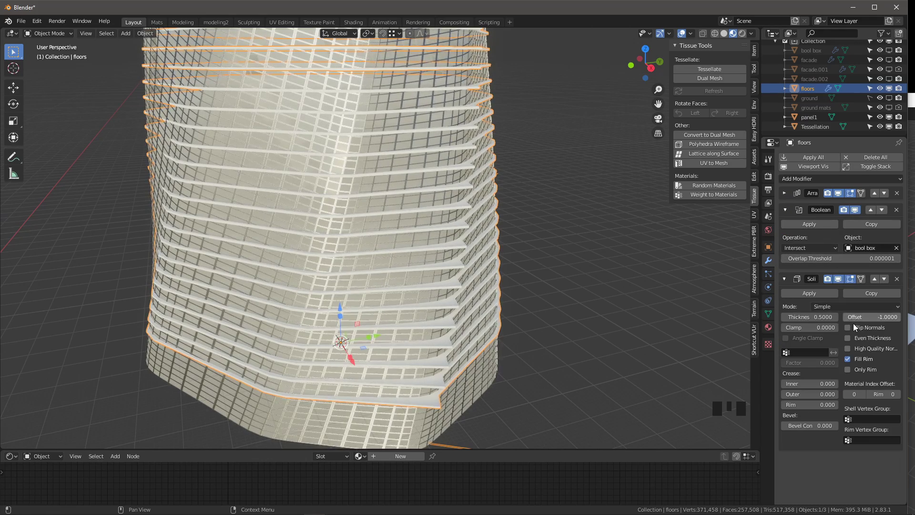
left_click(901, 252)
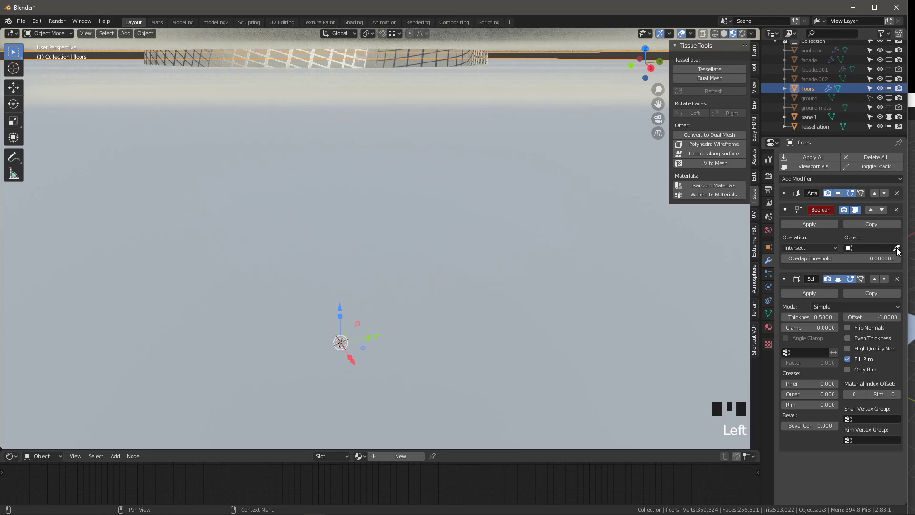
left_click(900, 247)
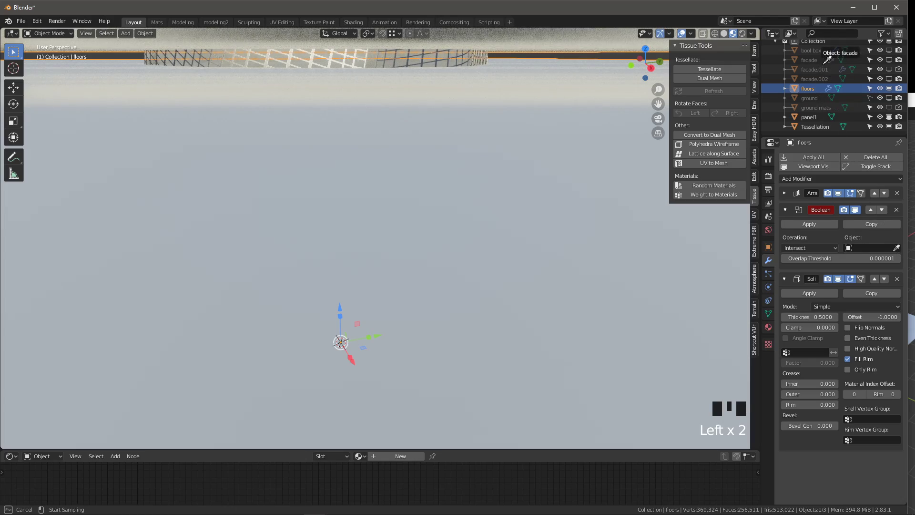
Step: Pick the trimming object in the viewport and orbit to check the floor slabs
scroll("down", 3)
left_click_drag(366, 179, 380, 172)
scroll("down", 3)
key("alt+a")
scroll("up", 3)
scroll("down", 3)
left_click_drag(331, 217, 381, 212)
scroll("up", 3)
left_click_drag(363, 208, 372, 178)
scroll("down", 3)
scroll("up", 3)
scroll("down", 3)
left_click_drag(371, 226, 366, 202)
Step: Move the view back to the panel1 window component to see it on its own
scroll("up", 3)
scroll("down", 3)
left_click_drag(389, 216, 391, 152)
scroll("down", 3)
left_click_drag(390, 169, 369, 259)
scroll("up", 3)
scroll("down", 3)
left_click_drag(412, 263, 395, 277)
scroll("up", 3)
left_click_drag(429, 261, 357, 68)
scroll("down", 3)
scroll("up", 3)
left_click_drag(539, 233, 432, 260)
Step: Edit panel1 from top view and scale its central glass face narrower inside the frame
left_click(432, 260)
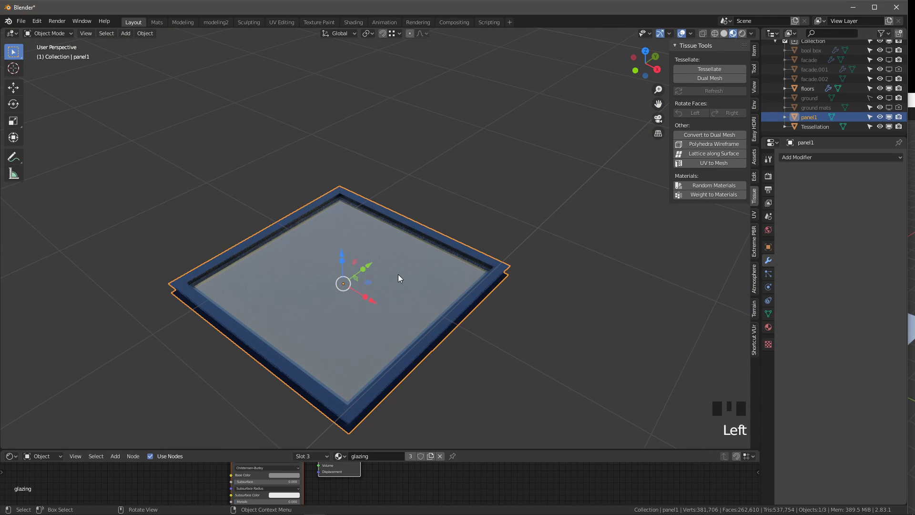
key("`")
scroll("up", 3)
key("Tab")
scroll("up", 3)
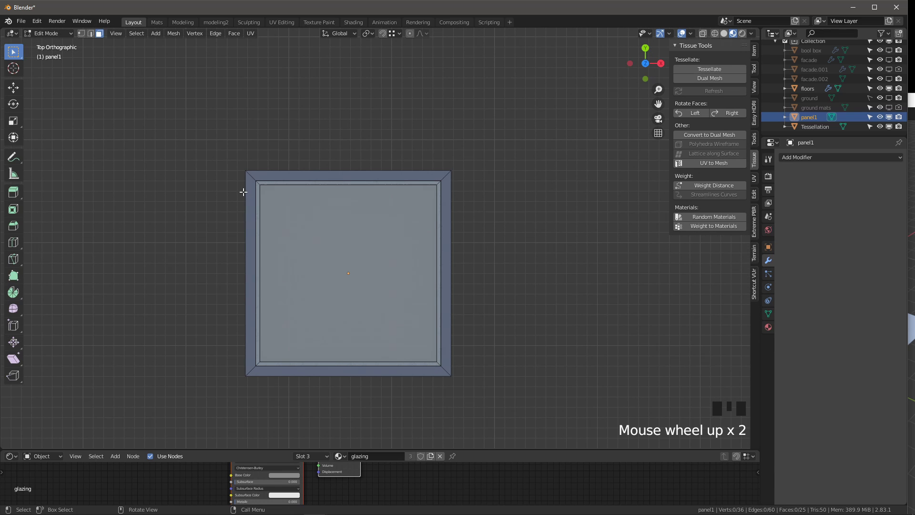
scroll("up", 3)
left_click(80, 35)
left_click(84, 35)
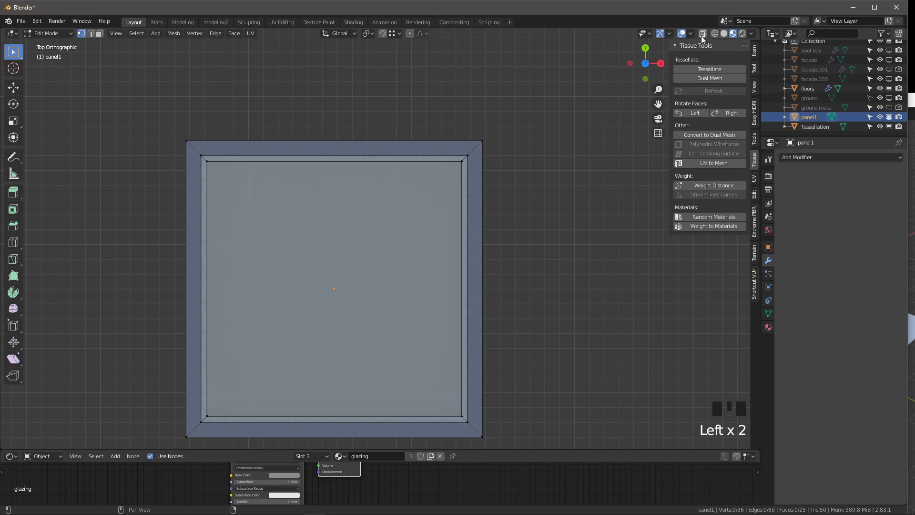
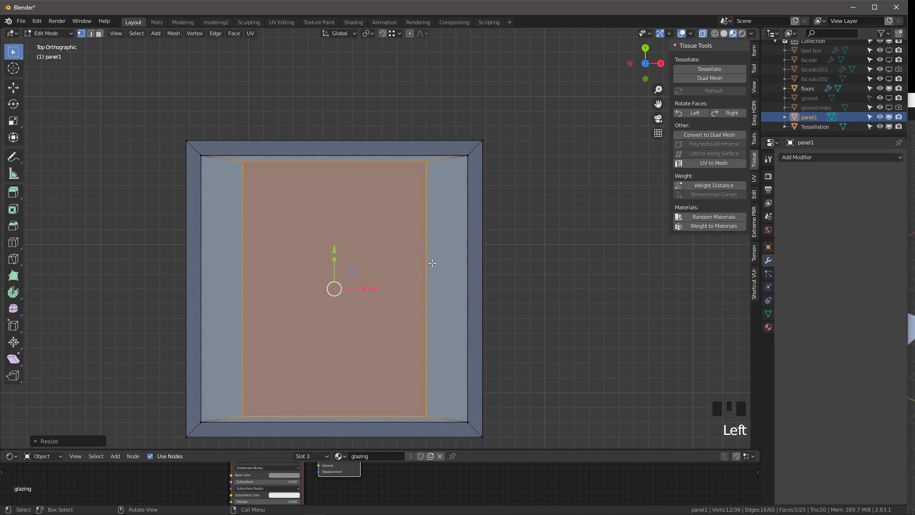
Step: Leave Edit Mode and orbit back toward the tessellated tower
key("Tab")
scroll("down", 3)
left_click_drag(283, 256, 253, 158)
scroll("down", 3)
left_click_drag(278, 153, 345, 175)
scroll("up", 3)
Step: Select the Tessellation tower and orbit to check its facade of updated panel1 windows
left_click(278, 172)
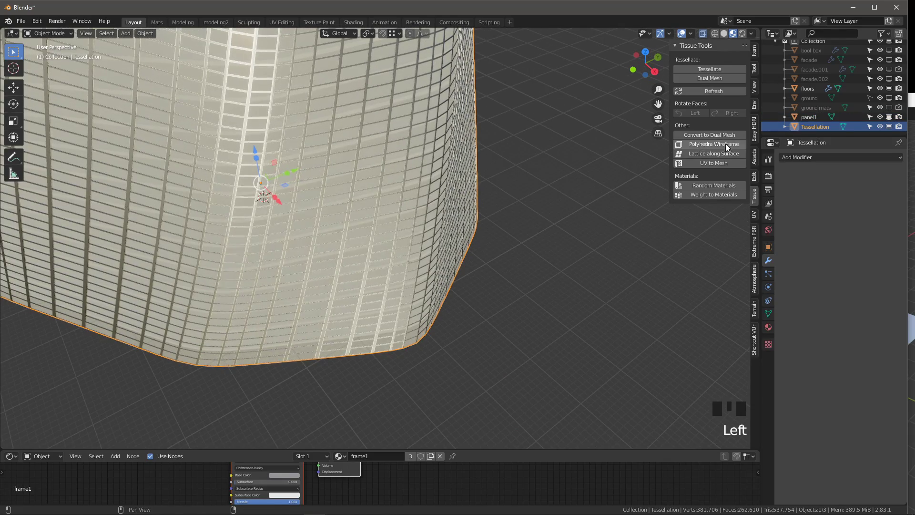
left_click_drag(712, 92, 310, 209)
scroll("down", 3)
left_click_drag(289, 215, 351, 230)
scroll("down", 3)
left_click_drag(322, 223, 403, 153)
scroll("up", 3)
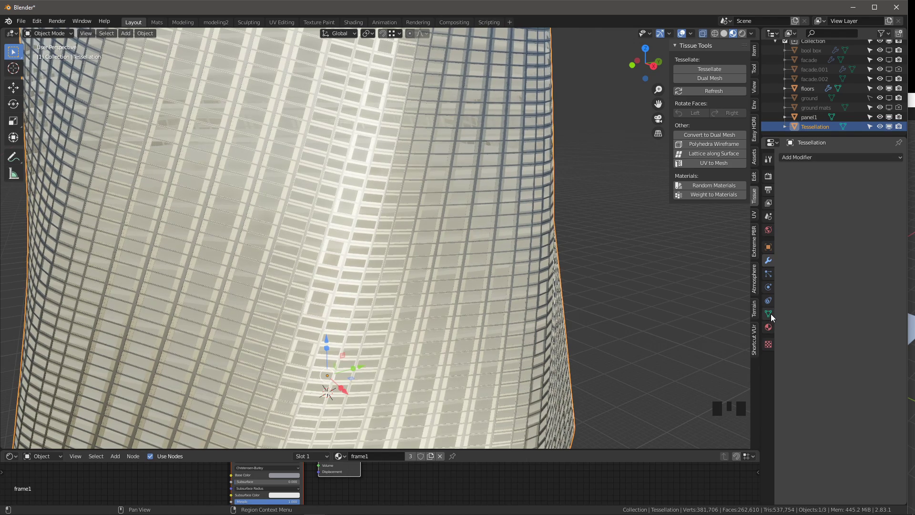
Step: Change the panel1 component's Rotation option in the tower's Tessellate Settings (facade.002 base)
left_click(776, 314)
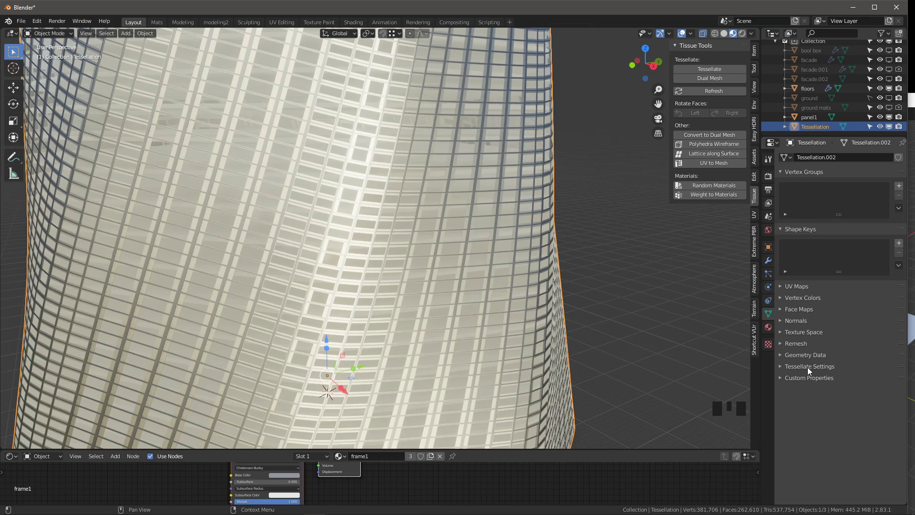
left_click_drag(810, 367, 858, 330)
scroll("down", 3)
scroll("down", 3)
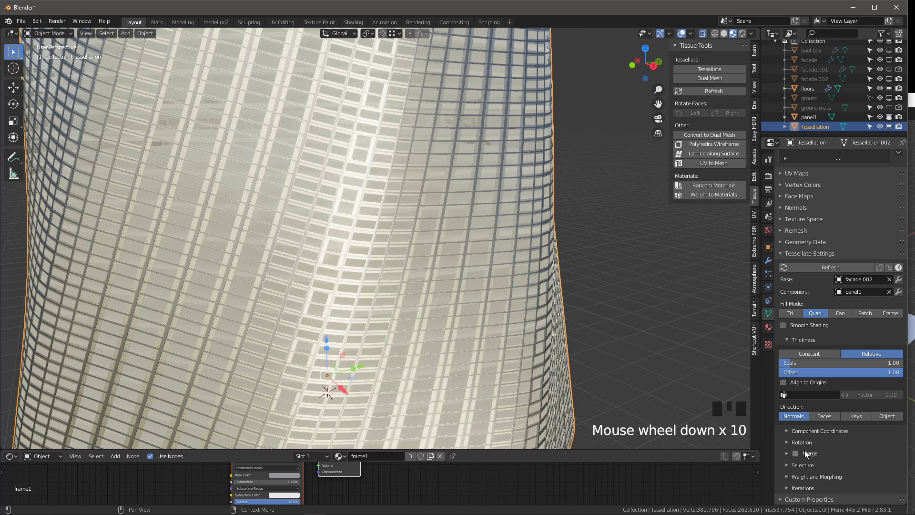
left_click_drag(807, 441, 833, 441)
scroll("down", 3)
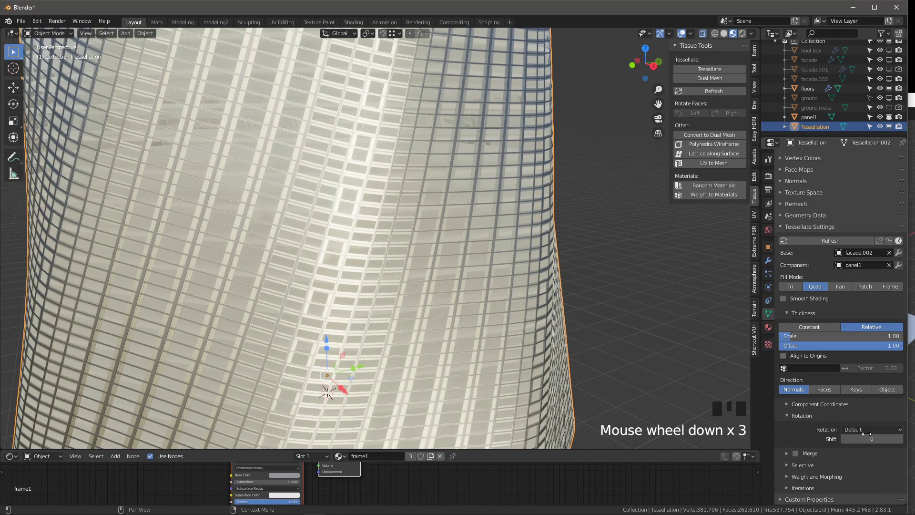
left_click_drag(876, 430, 868, 449)
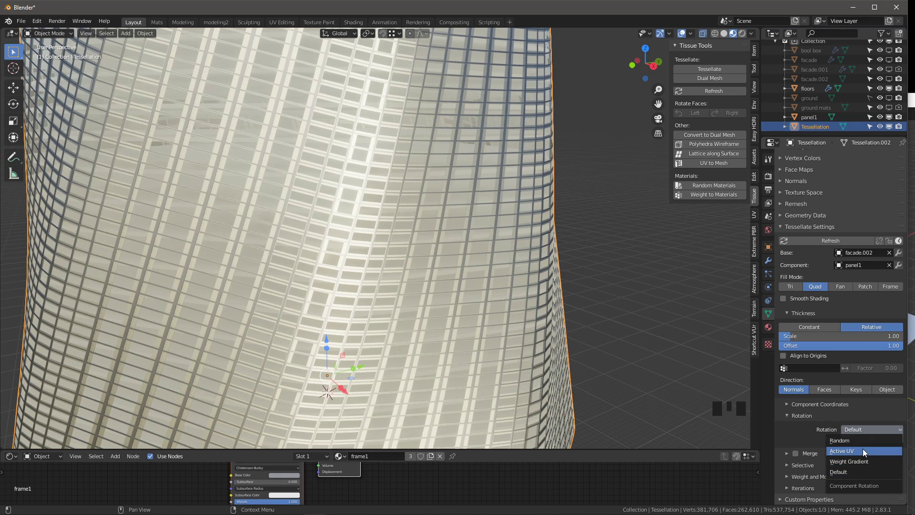
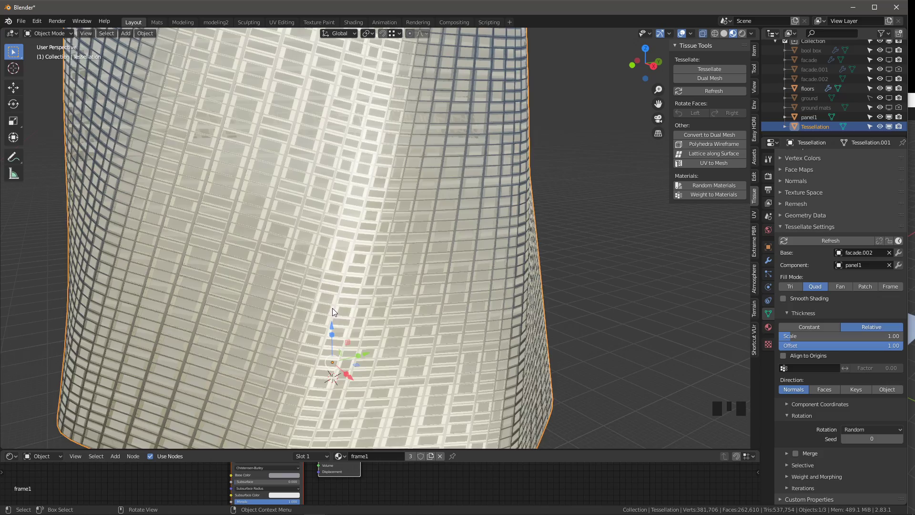
Step: Zoom in and orbit around the tower to inspect the tessellated window pattern
scroll("down", 3)
scroll("up", 3)
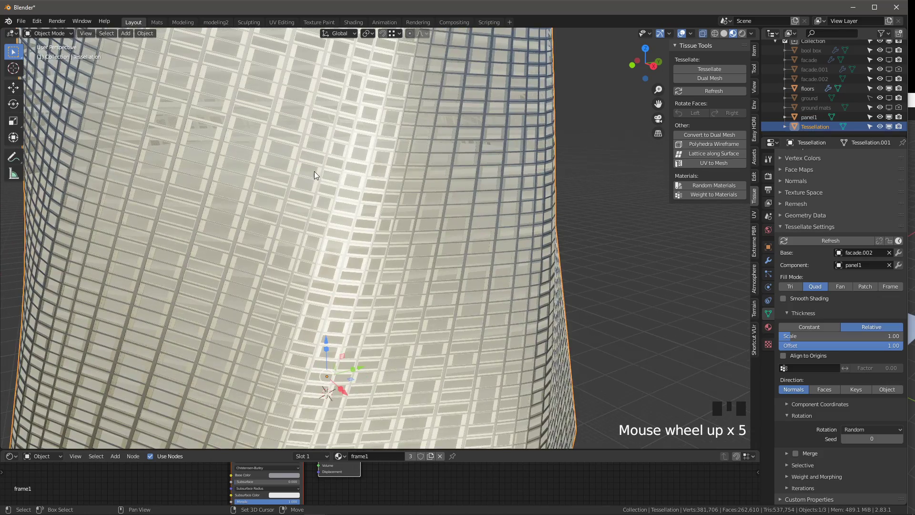
left_click_drag(344, 202, 405, 181)
scroll("up", 3)
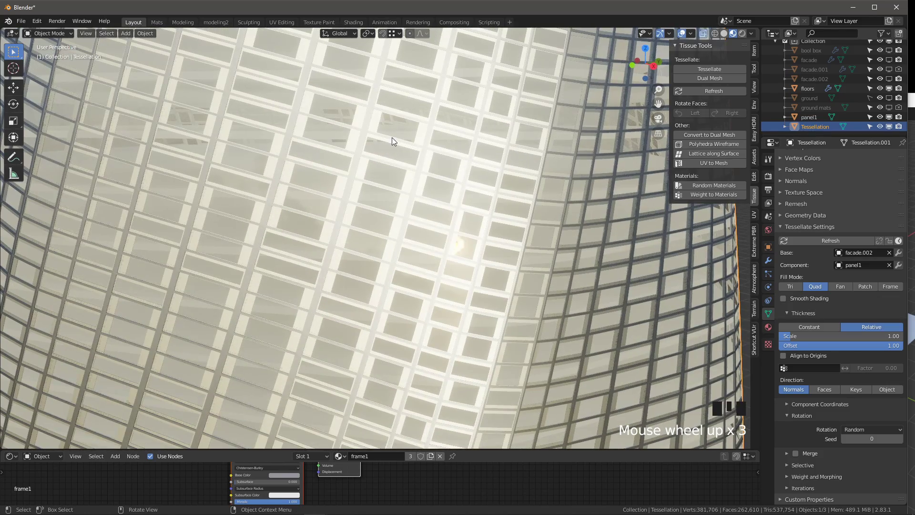
scroll("down", 3)
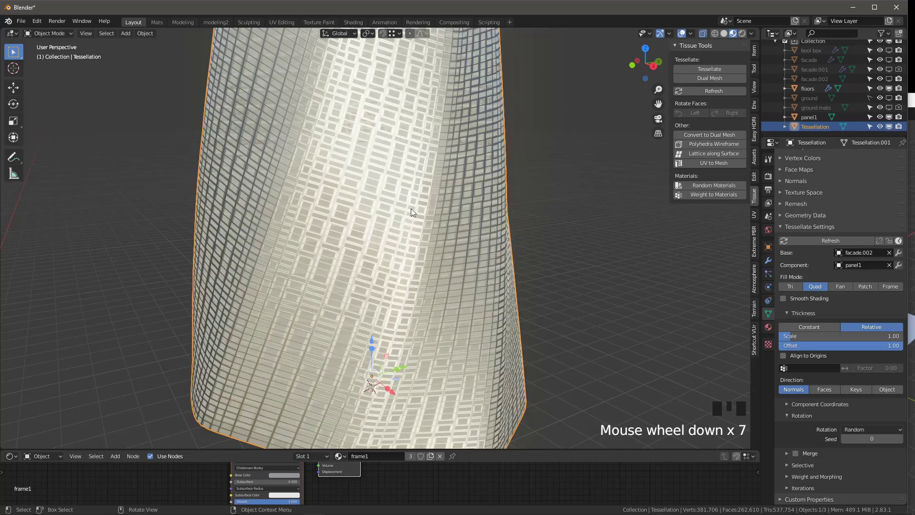
left_click_drag(395, 212, 285, 173)
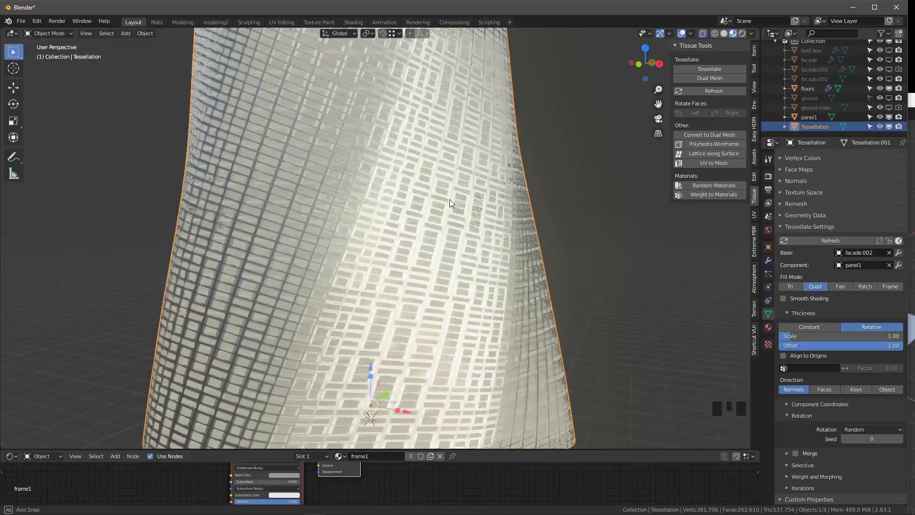
middle_click(416, 246)
Step: Orbit once more around the facade, then select the panel1 component in the Outliner
scroll("up", 3)
scroll("down", 3)
left_click_drag(391, 270, 325, 221)
scroll("up", 3)
left_click_drag(422, 296, 667, 352)
left_click(668, 352)
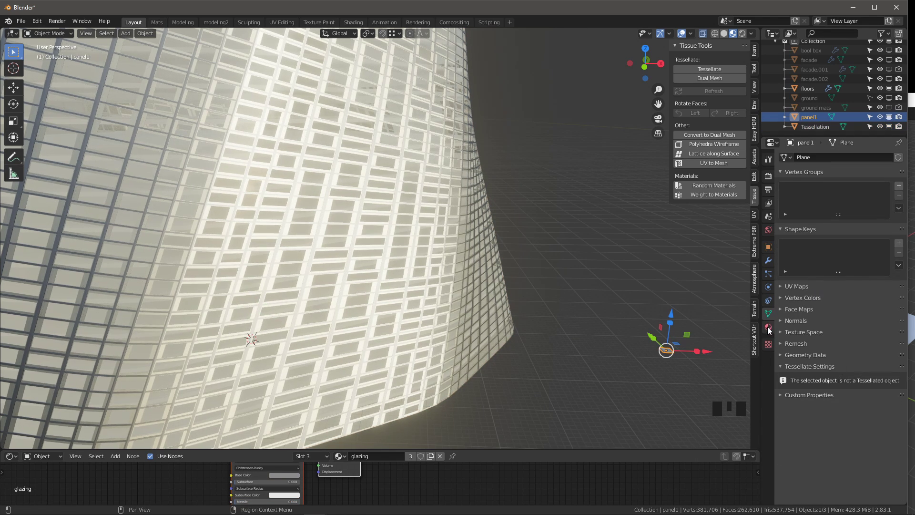
Step: Darken the Base Color of panel1's frame2 material
left_click(770, 329)
left_click(809, 162)
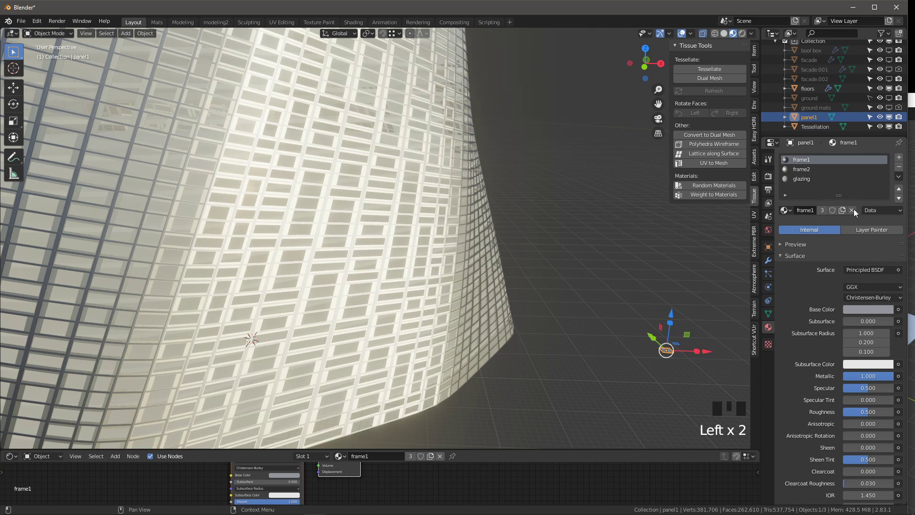
left_click(875, 311)
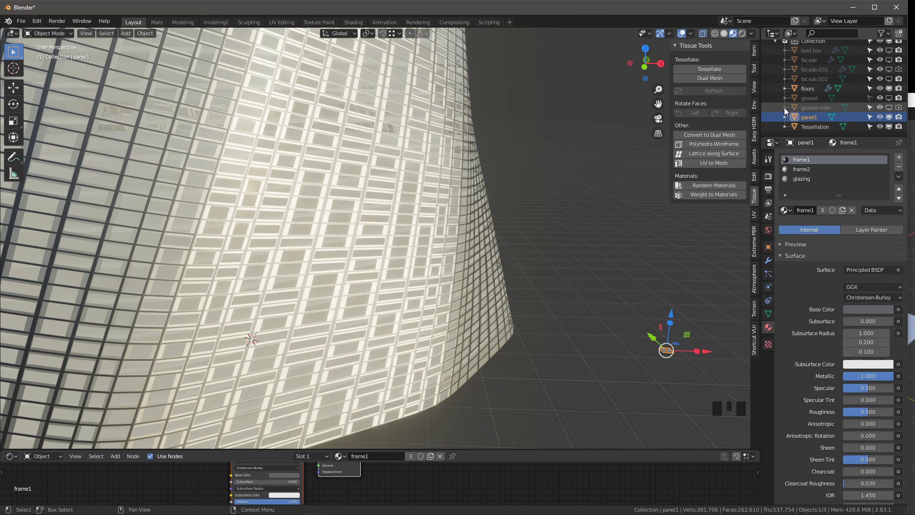
left_click(797, 173)
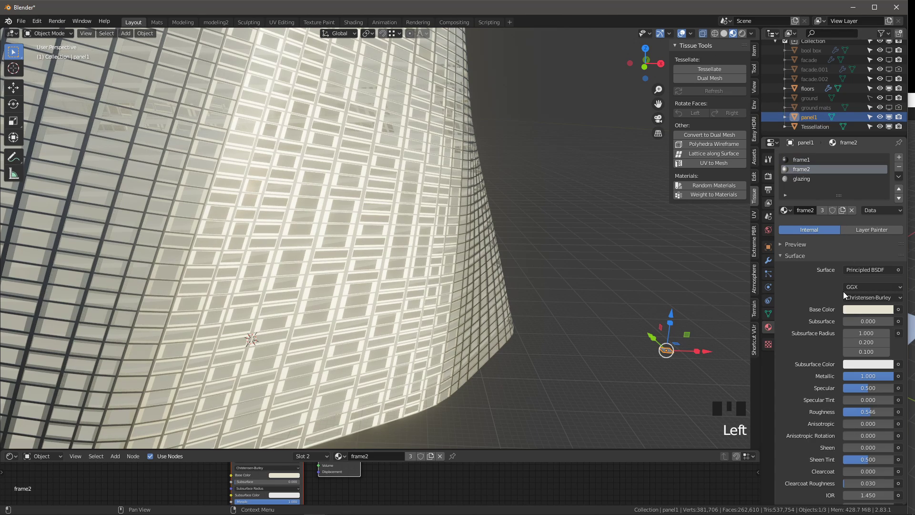
left_click(896, 204)
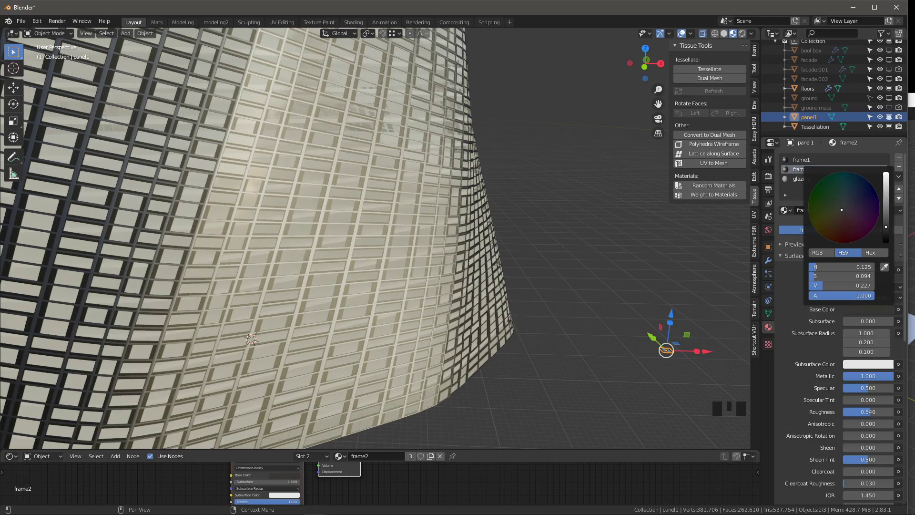
left_click_drag(300, 239, 309, 251)
Step: Pull back to show the tower in the coastal terrain with rendered viewport shading
scroll("down", 3)
left_click_drag(324, 203, 891, 97)
left_click(894, 98)
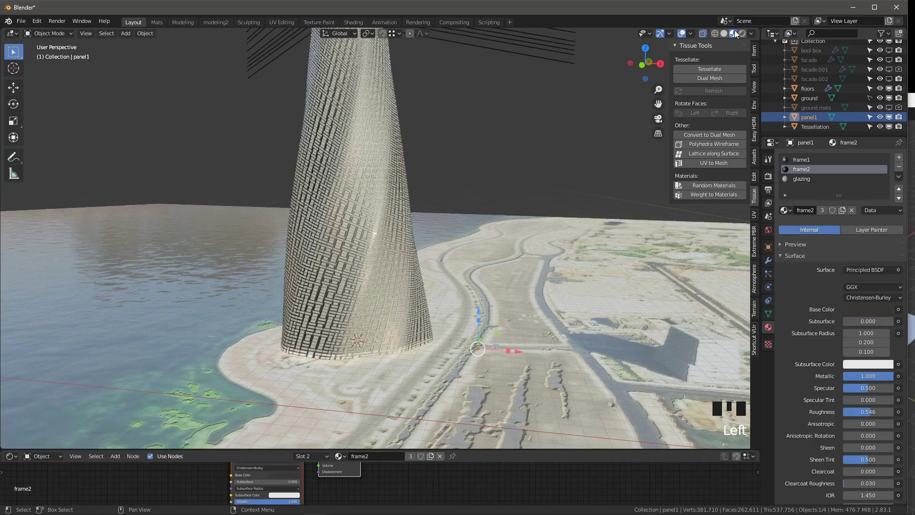